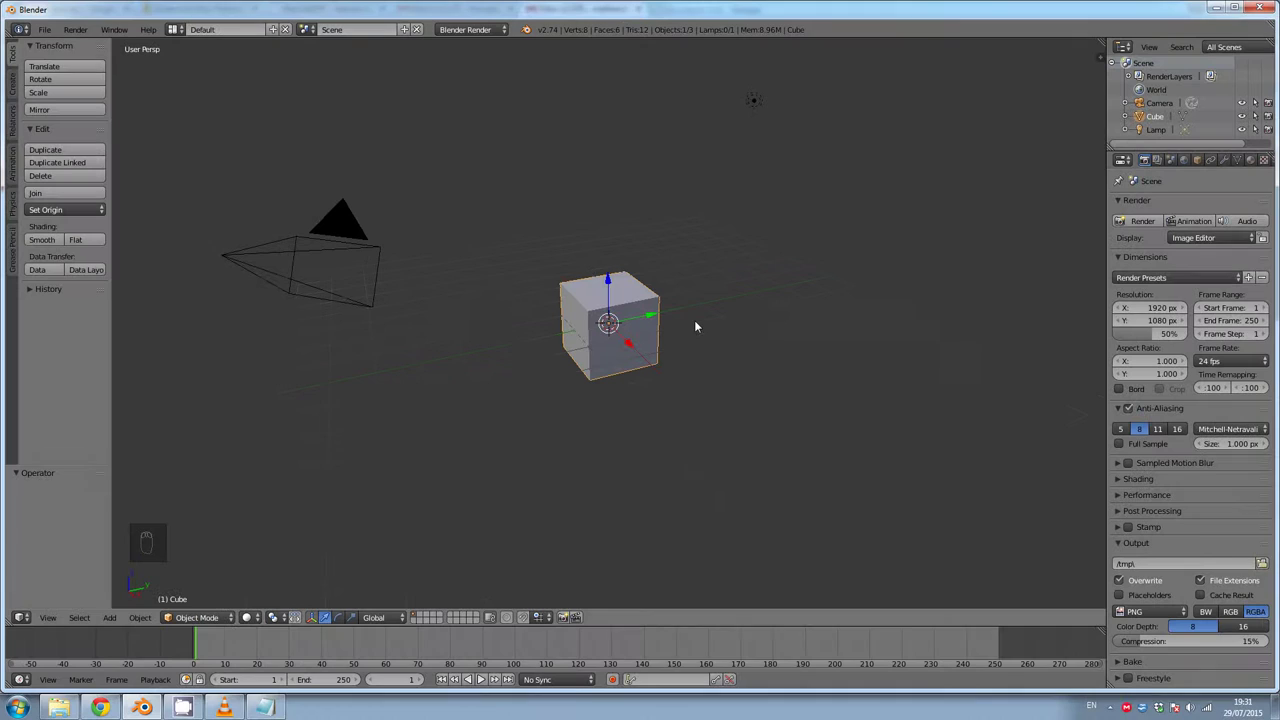
# Select the default cube and place the 3D cursor beside it, ready for editing
pyautogui.moveTo(344, 558); pyautogui.dragTo(297, 617)
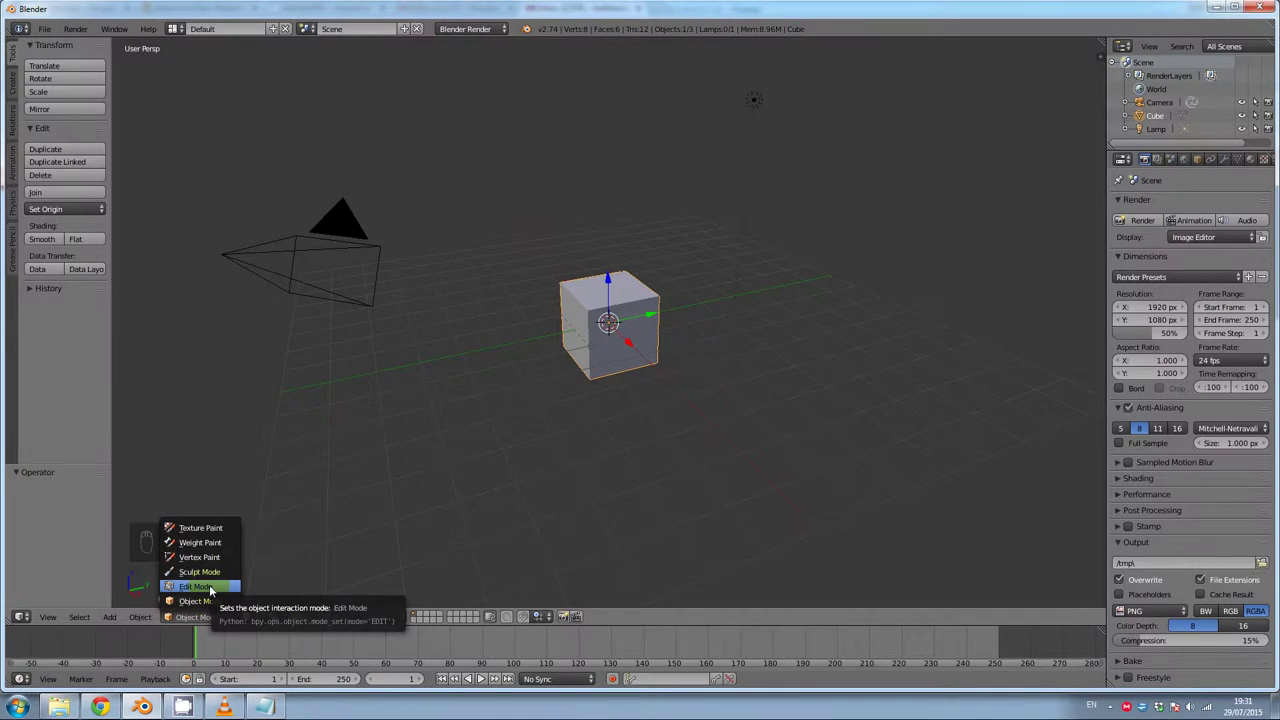
pyautogui.middleClick(213, 590)
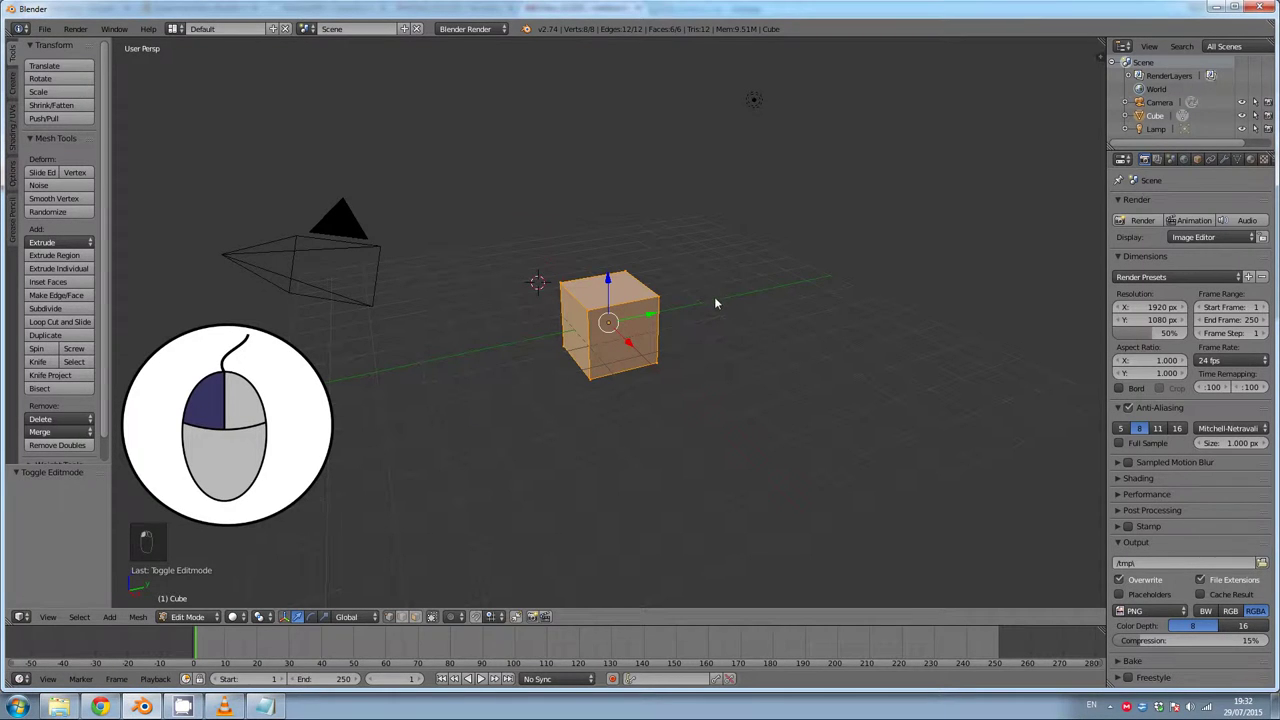
# Orbit around the cube to view it side-on and back to a perspective angle
pyautogui.click(646, 406)
pyautogui.moveTo(644, 406); pyautogui.dragTo(134, 344)
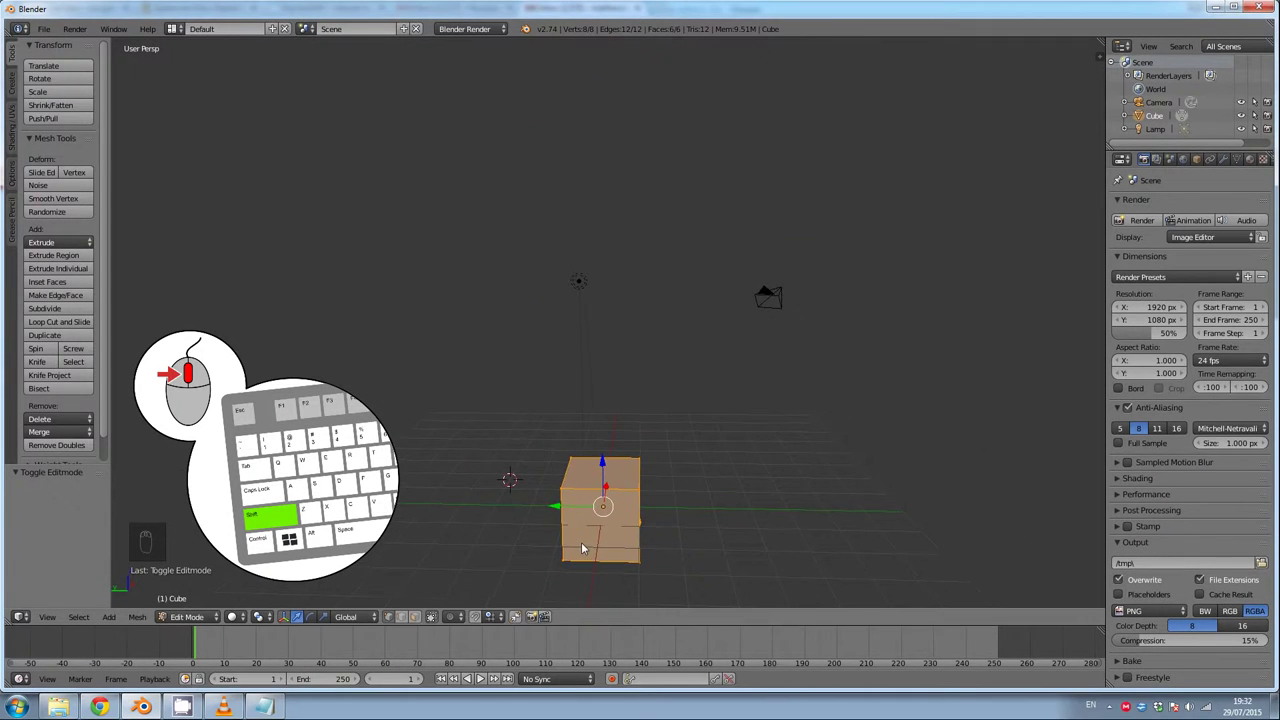
pyautogui.moveTo(573, 133); pyautogui.dragTo(576, 115)
pyautogui.moveTo(576, 115); pyautogui.dragTo(579, 345)
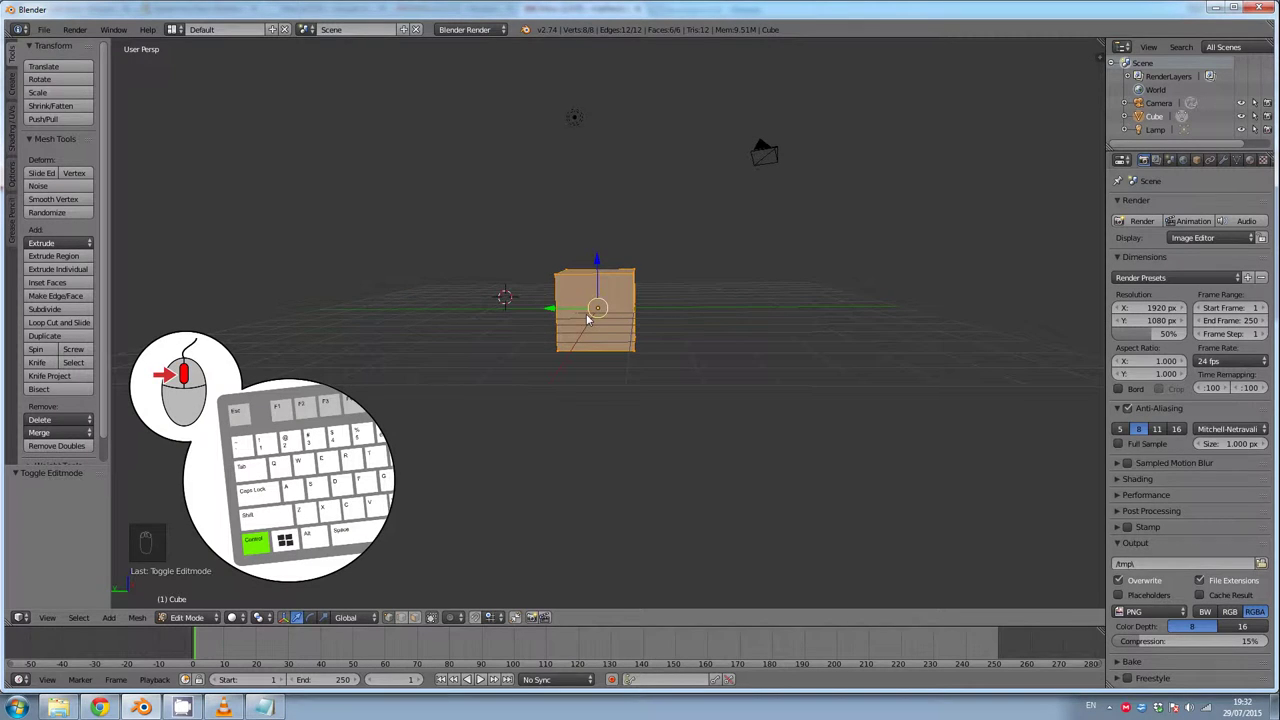
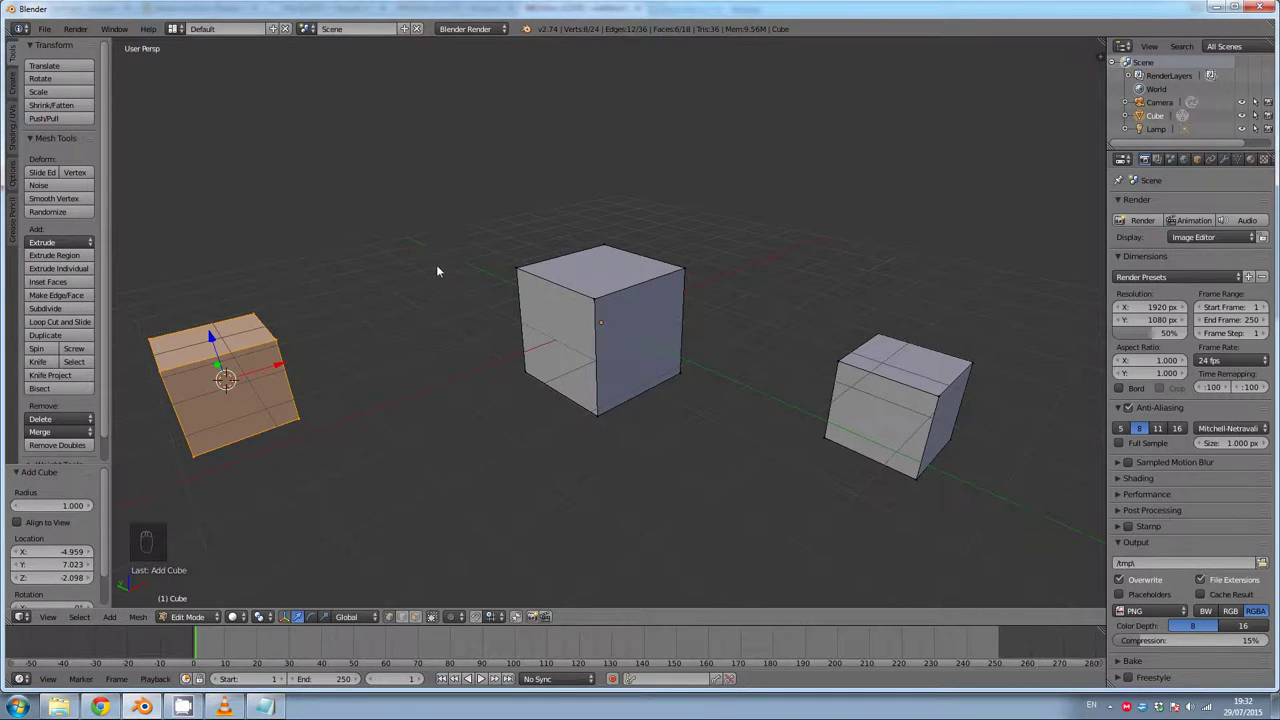
# Move the new cubes into place left of the original and select the whole right-hand cube
pyautogui.moveTo(33, 114); pyautogui.dragTo(535, 433)
pyautogui.press('g')
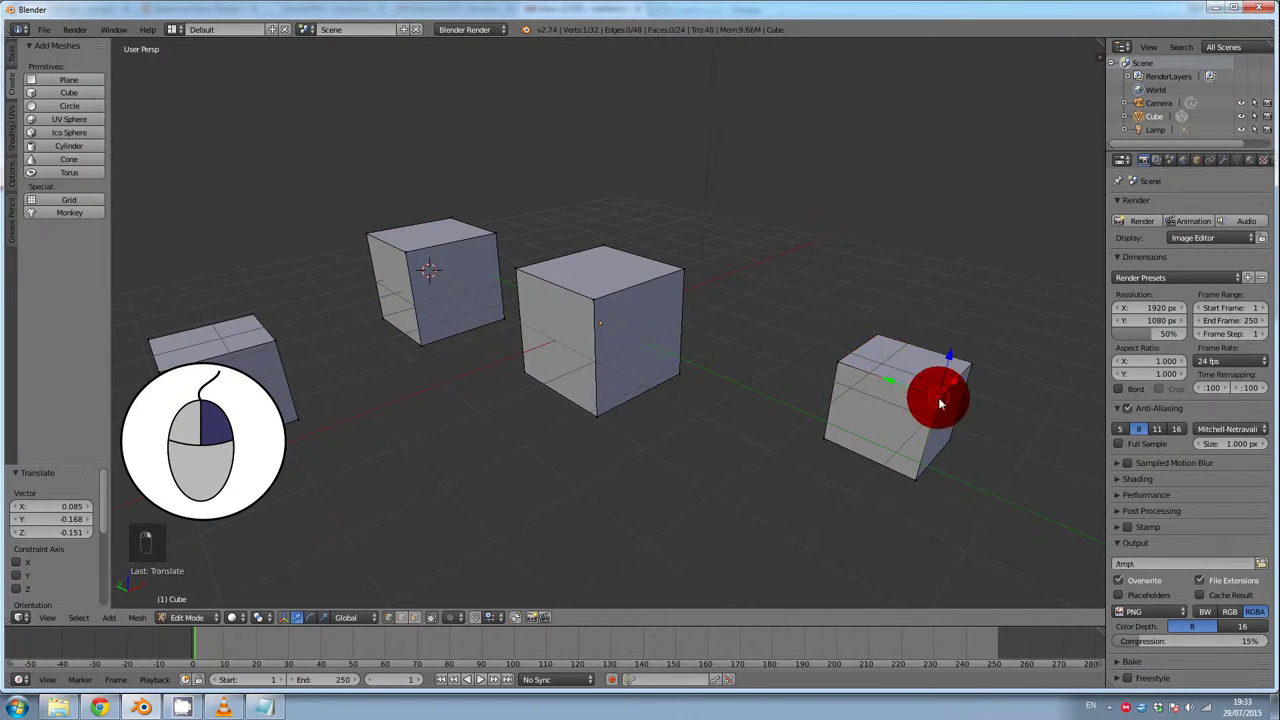
pyautogui.press('ctrl+l')
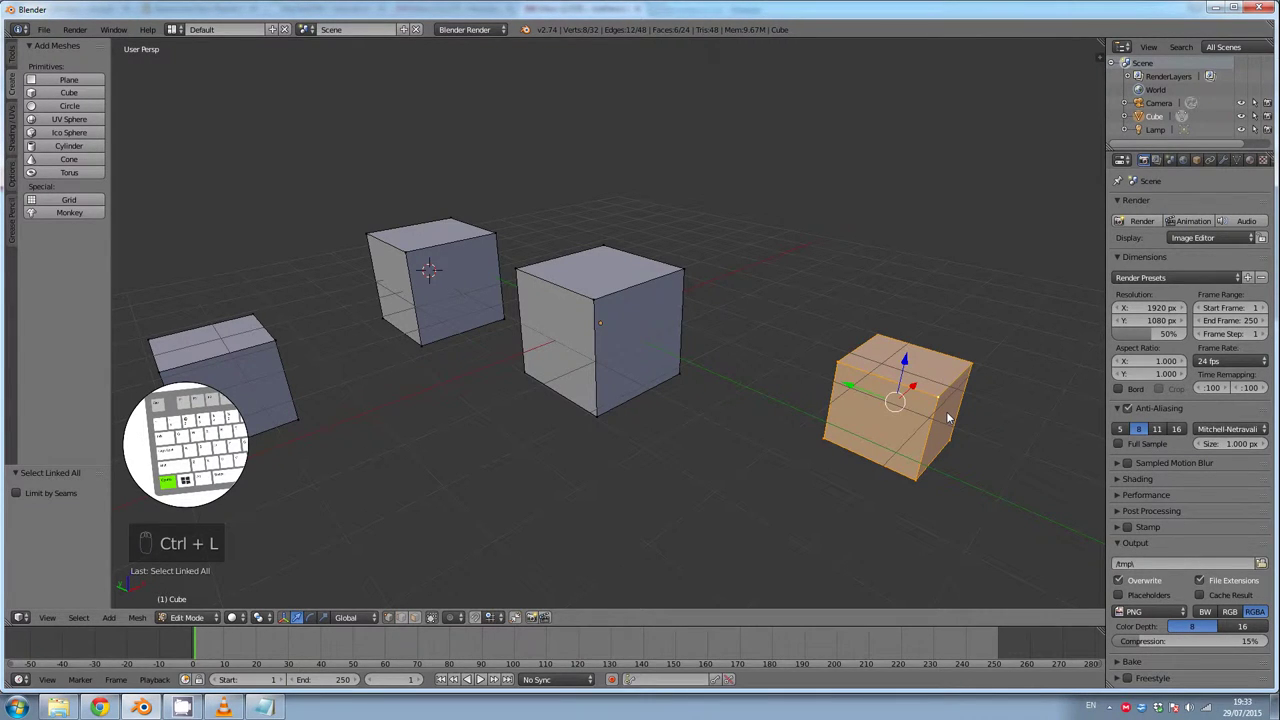
# Select the middle cube, test-scale it into columns and slabs, then delete its vertices
pyautogui.rightClick(599, 307)
pyautogui.press('ctrl+l')
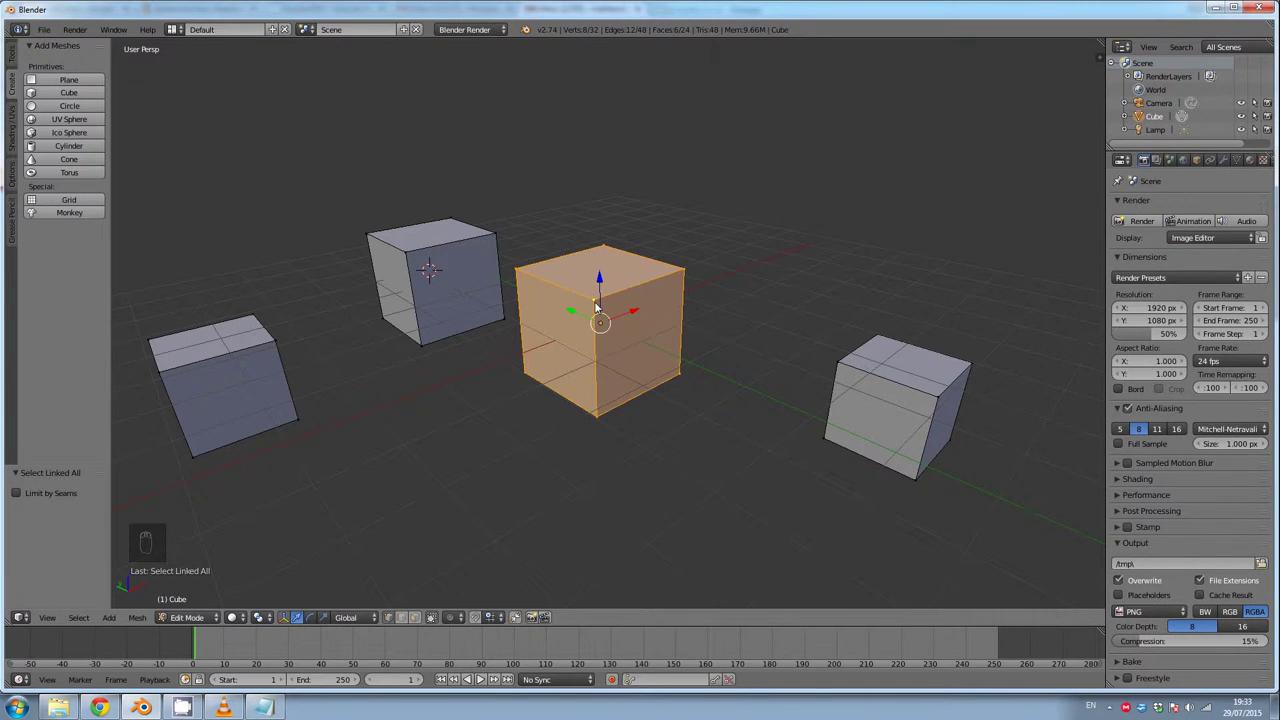
pyautogui.press('s')
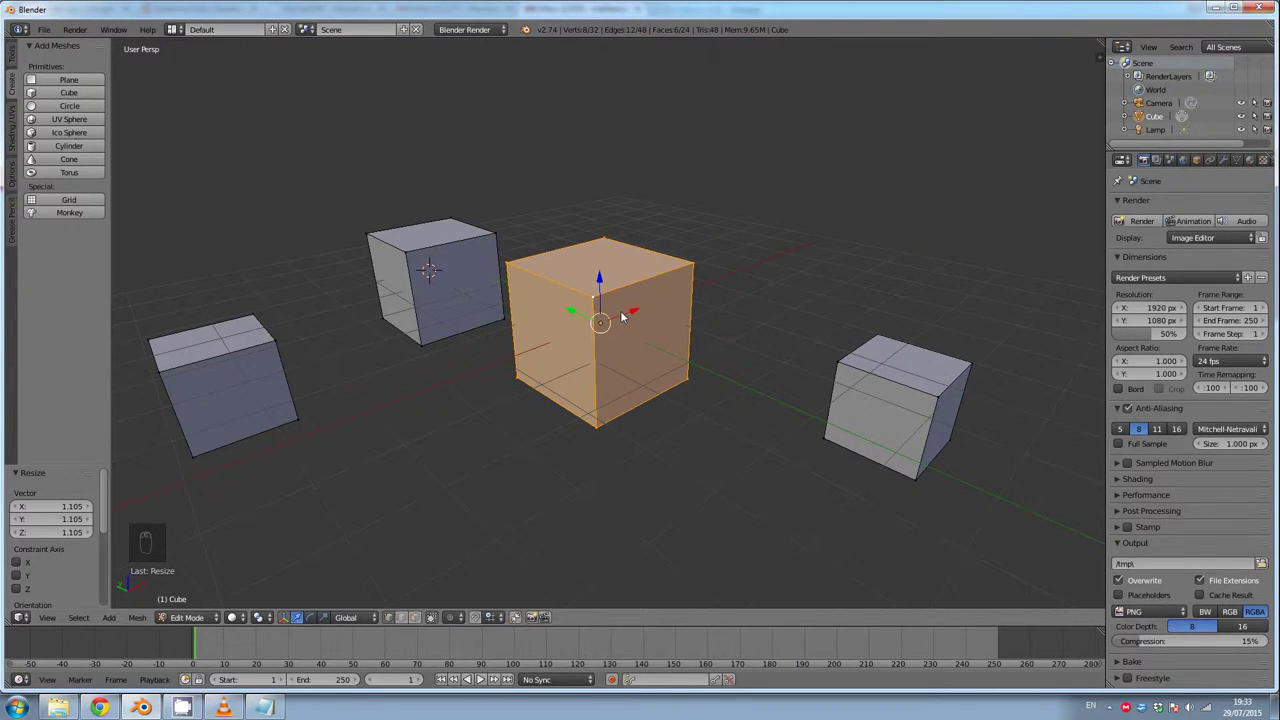
pyautogui.press('s')
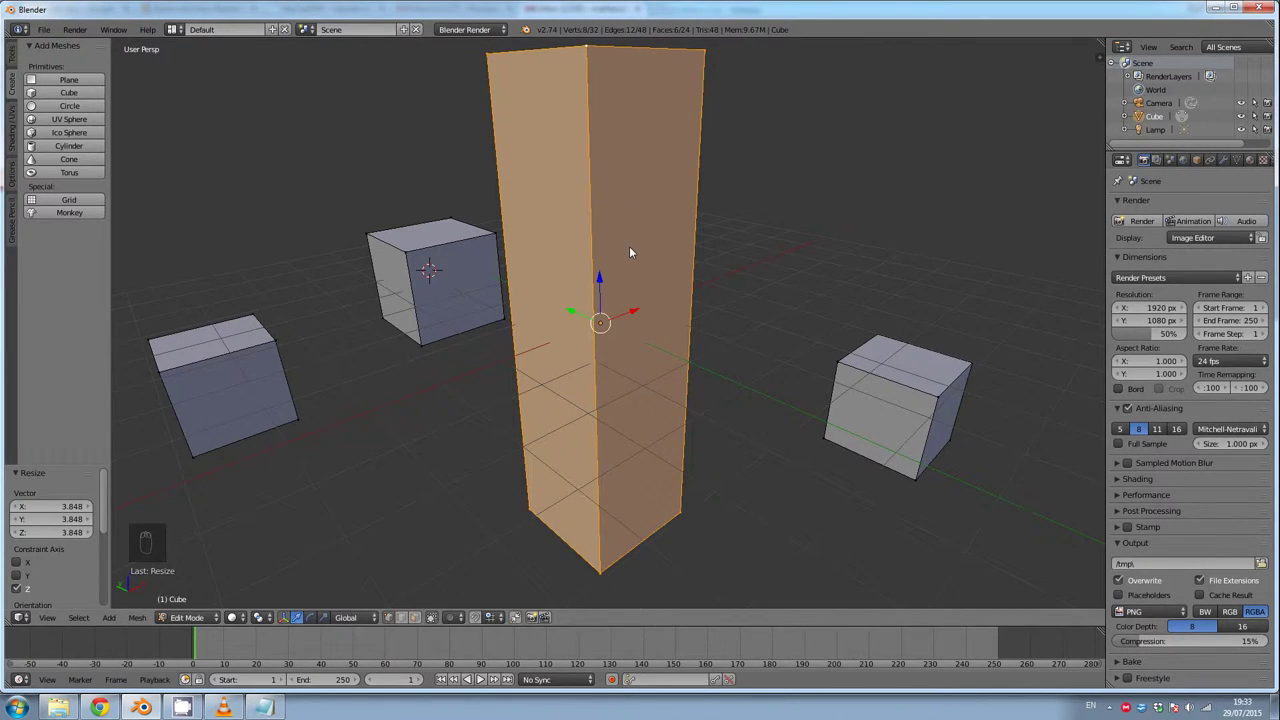
pyautogui.press('s')
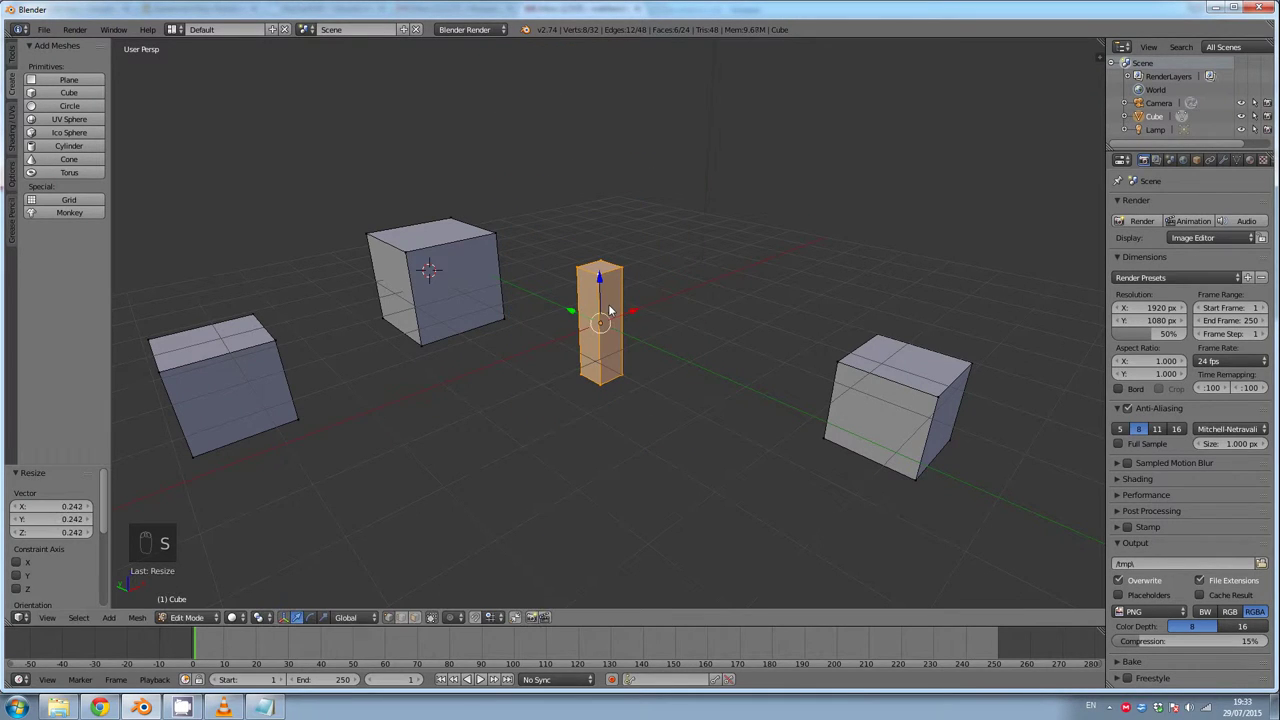
pyautogui.press('s')
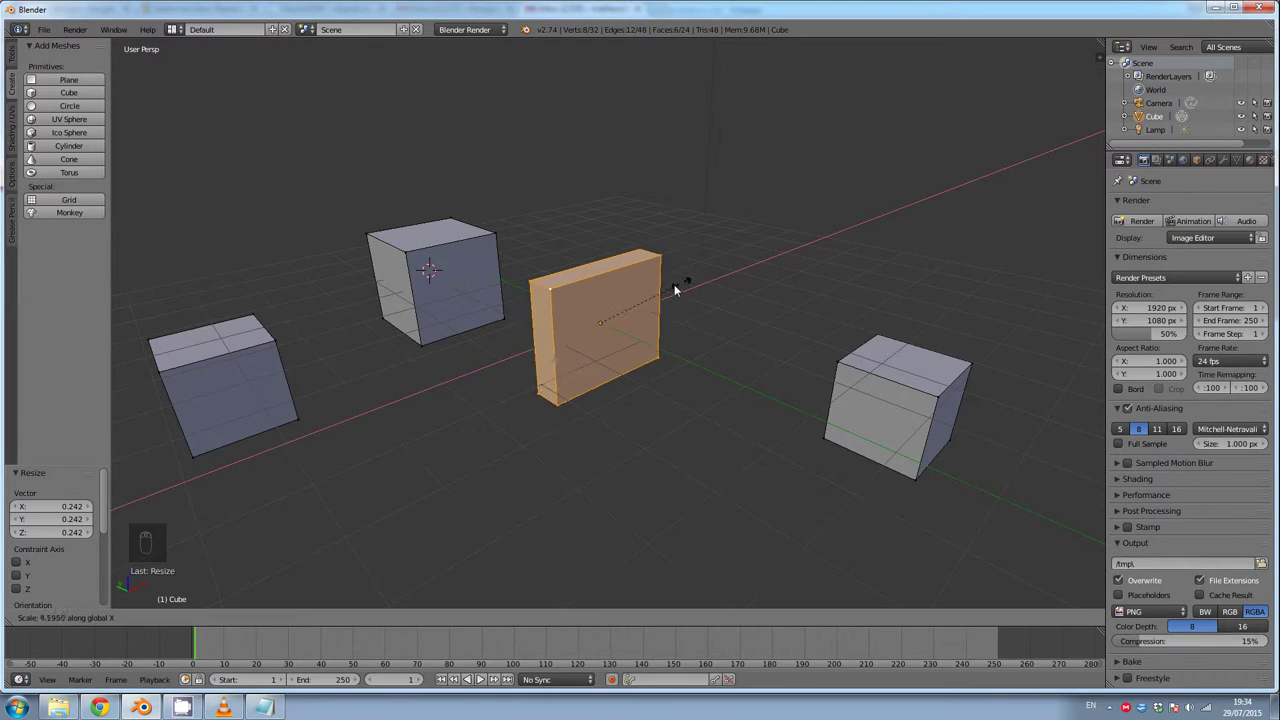
pyautogui.press('s')
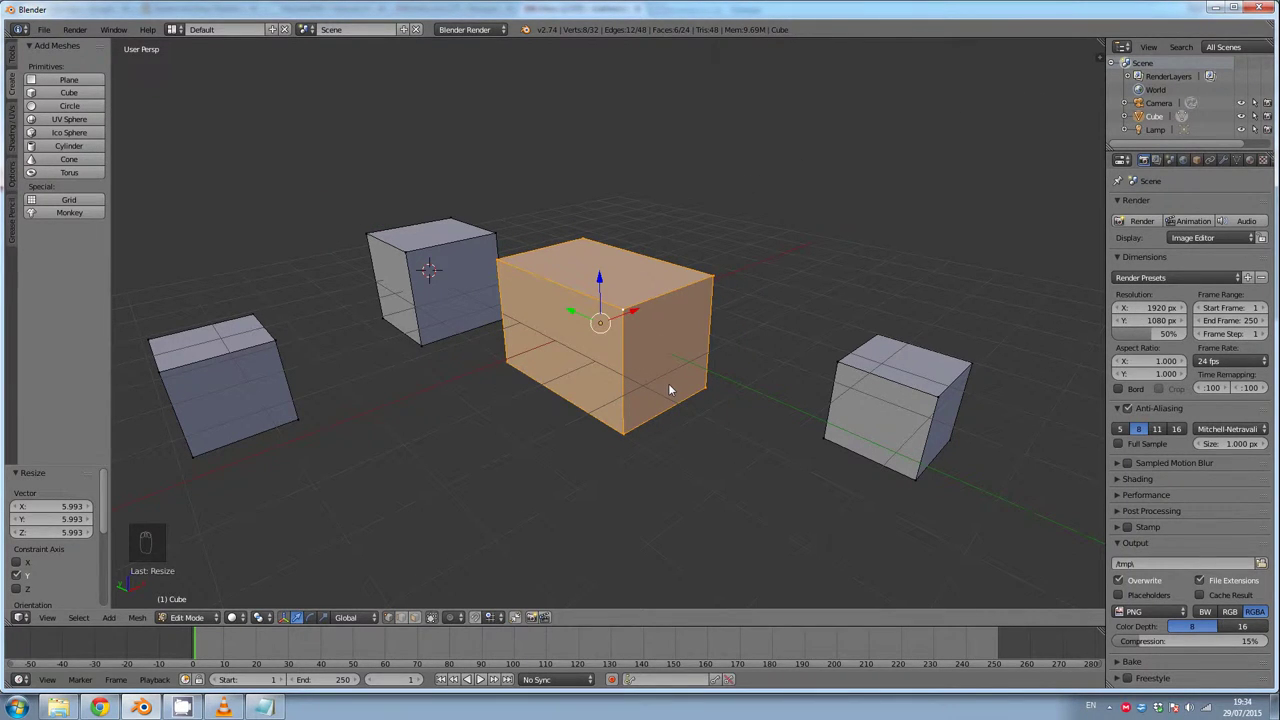
pyautogui.press('x')
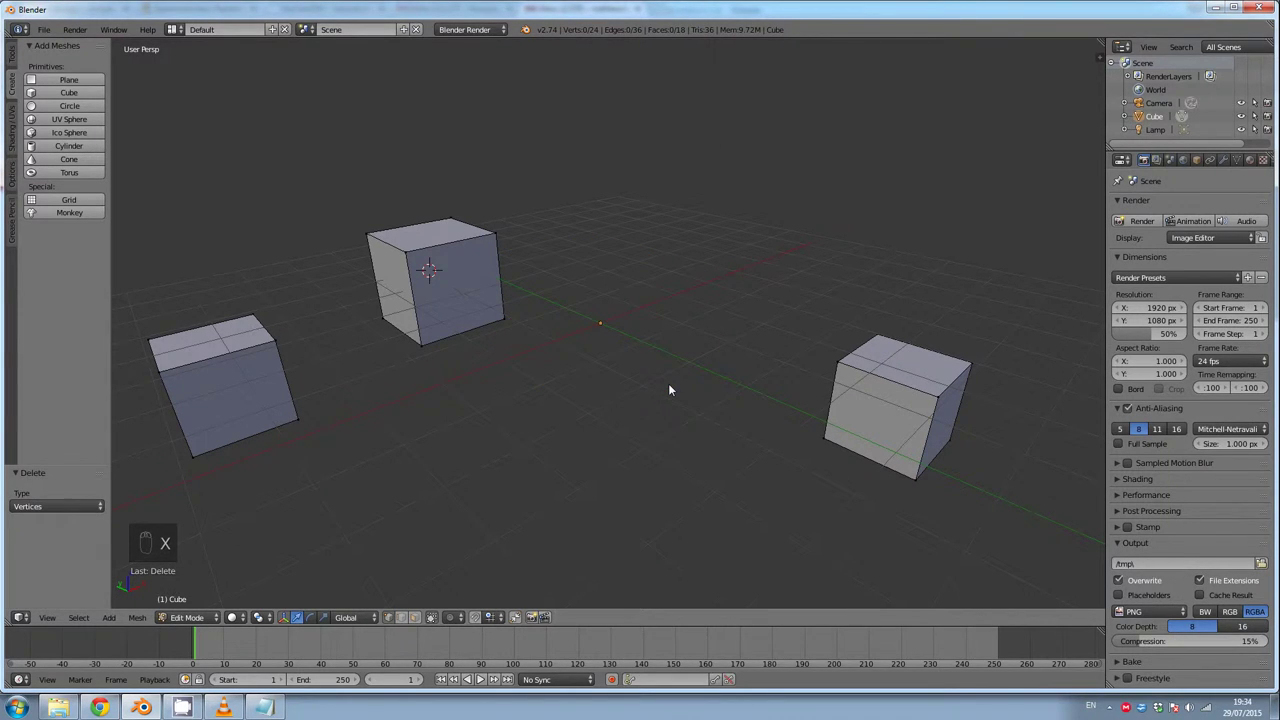
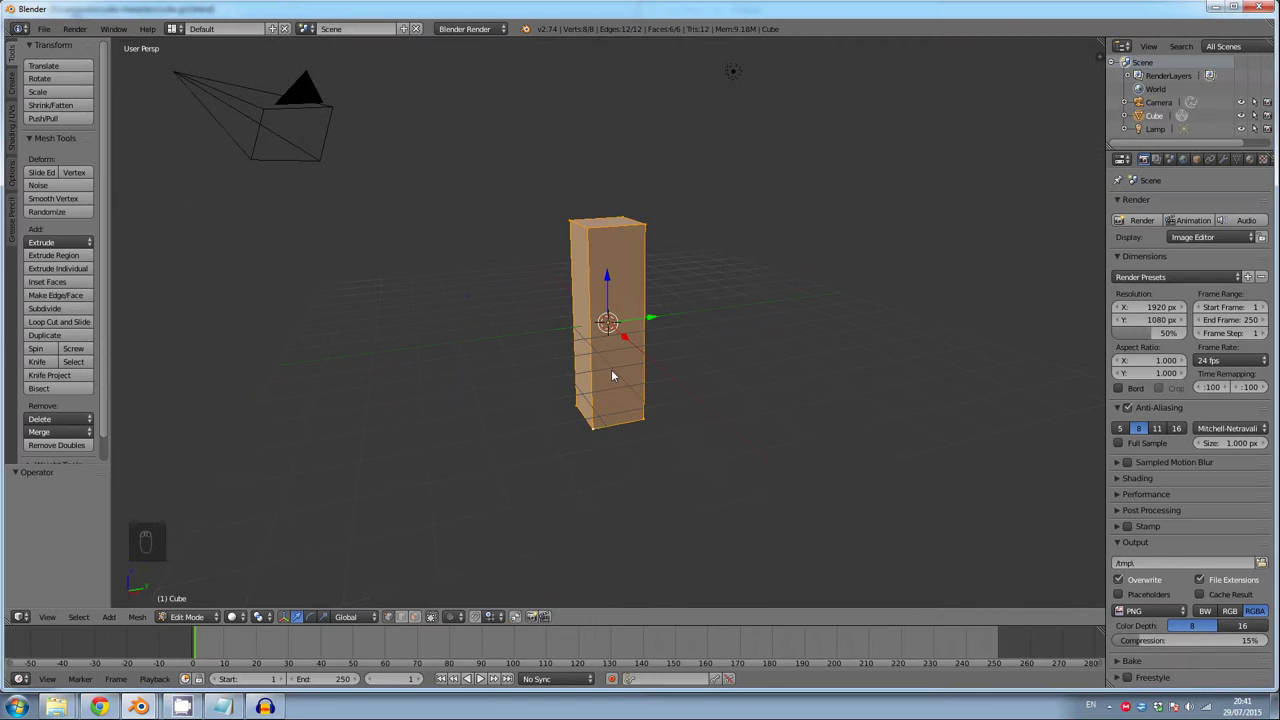
pyautogui.press('shift+d')
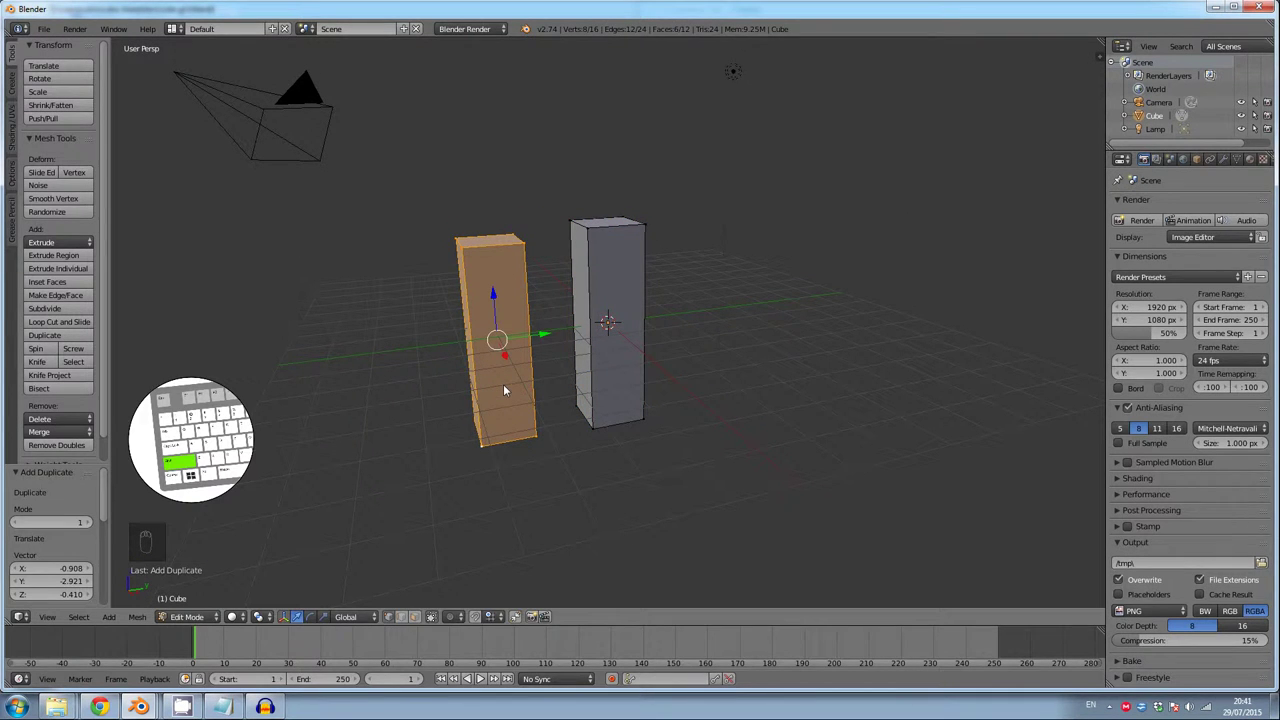
pyautogui.press('r')
pyautogui.press('ctrl+z')
pyautogui.press('KP_3')
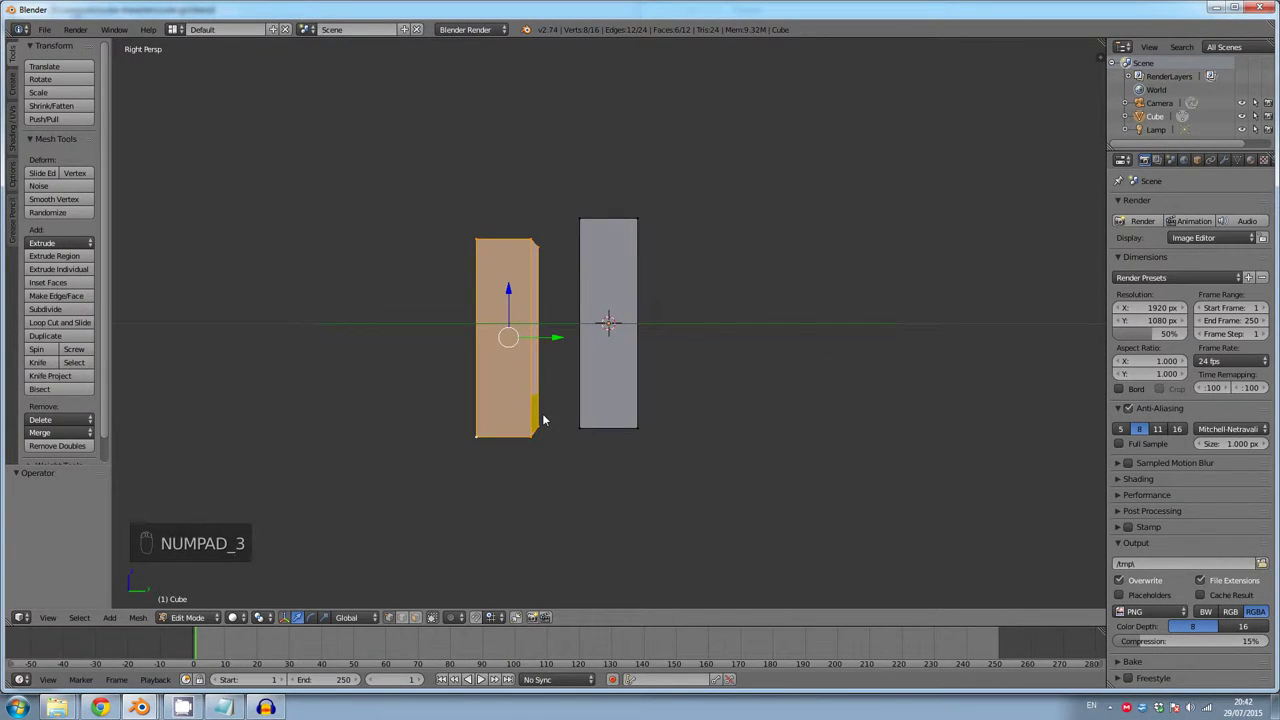
pyautogui.press('r')
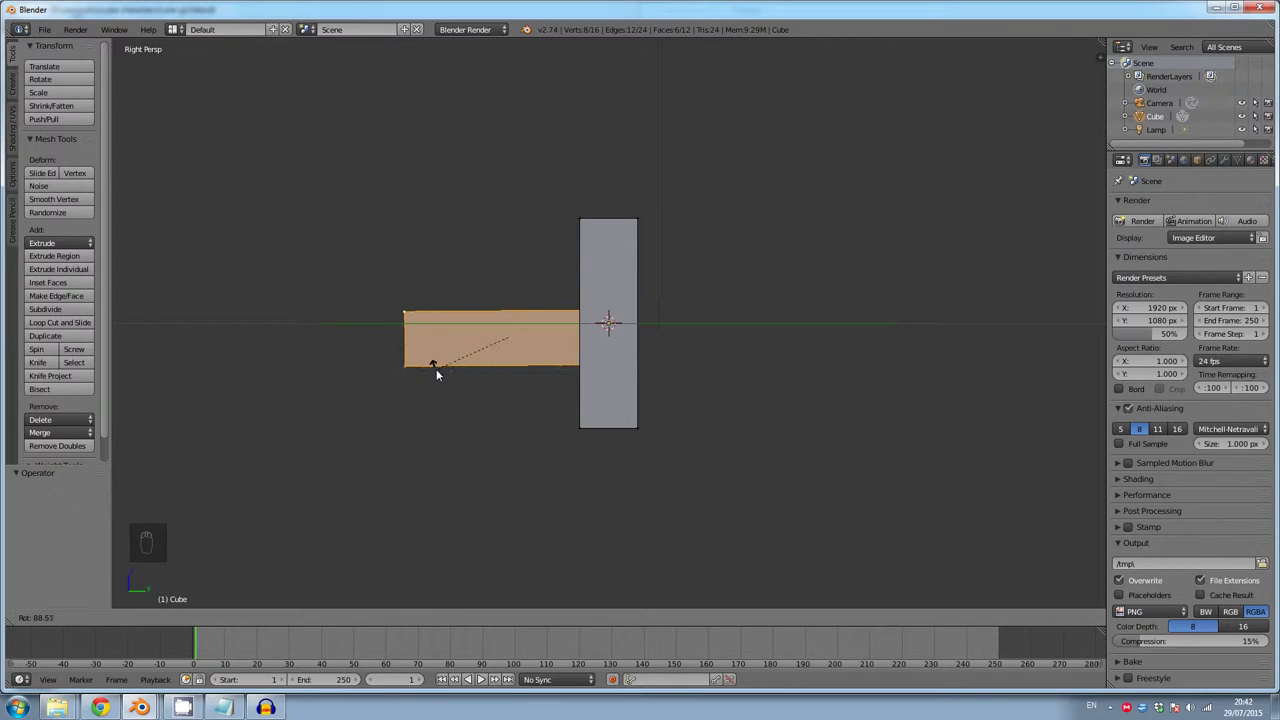
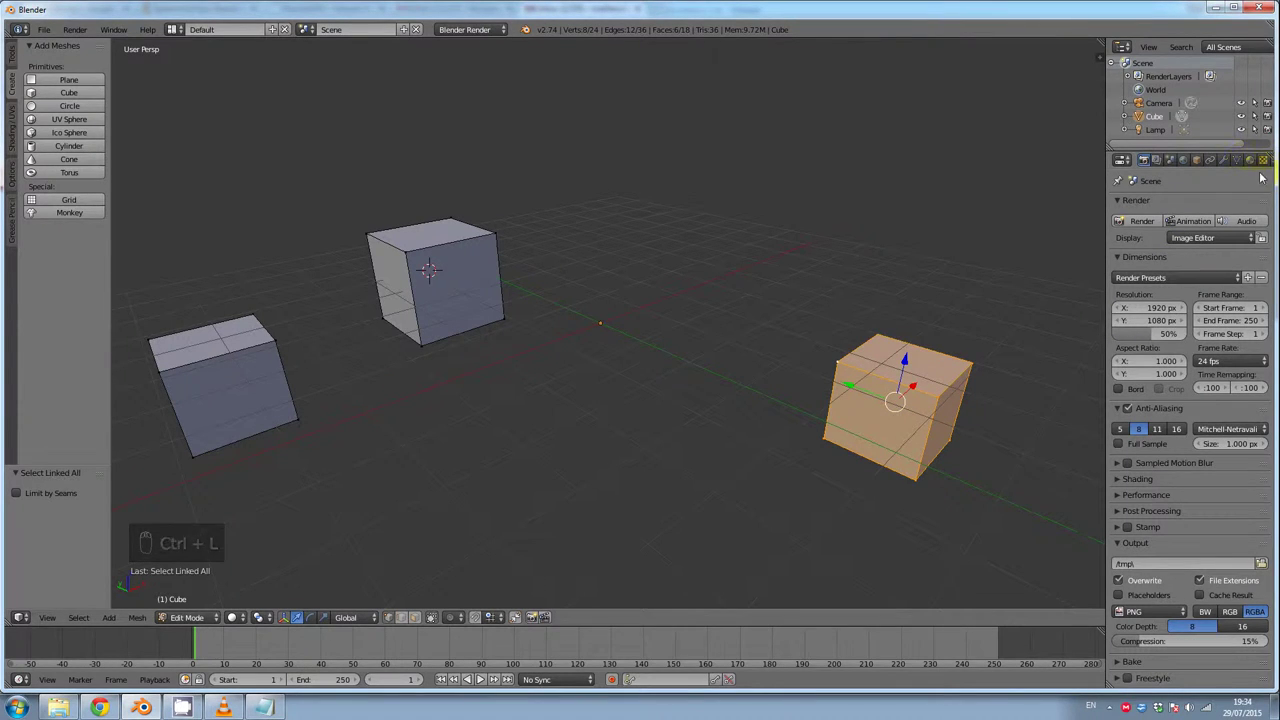
# Create Skin and pink hair materials and extrude a hair block on top of the head
pyautogui.click(1250, 162)
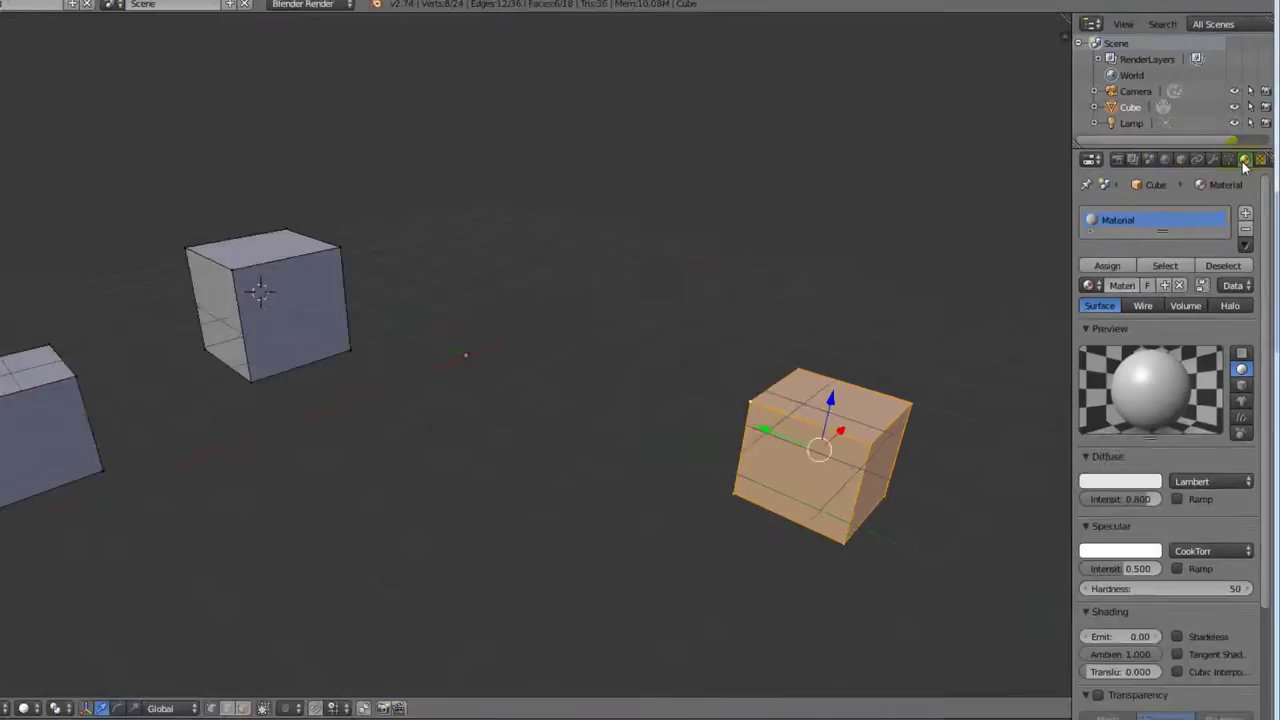
pyautogui.moveTo(1160, 439); pyautogui.dragTo(1064, 218)
pyautogui.moveTo(1157, 275); pyautogui.dragTo(1155, 276)
pyautogui.press('e')
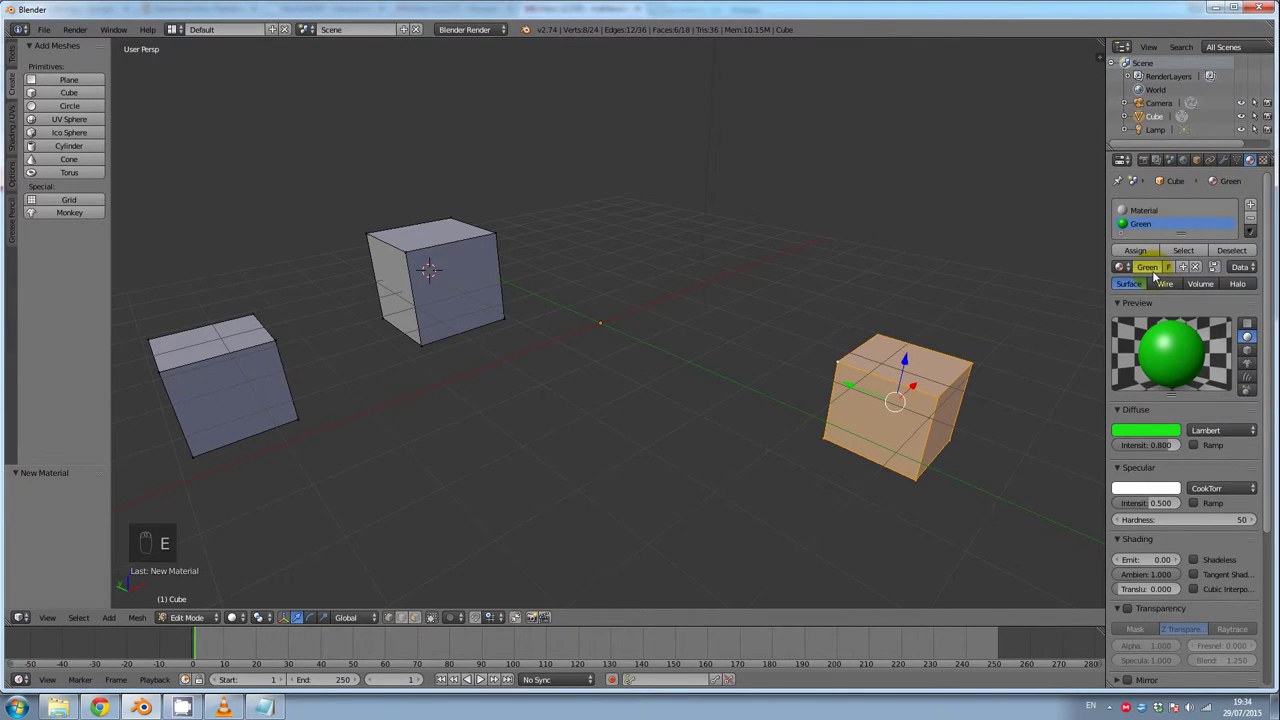
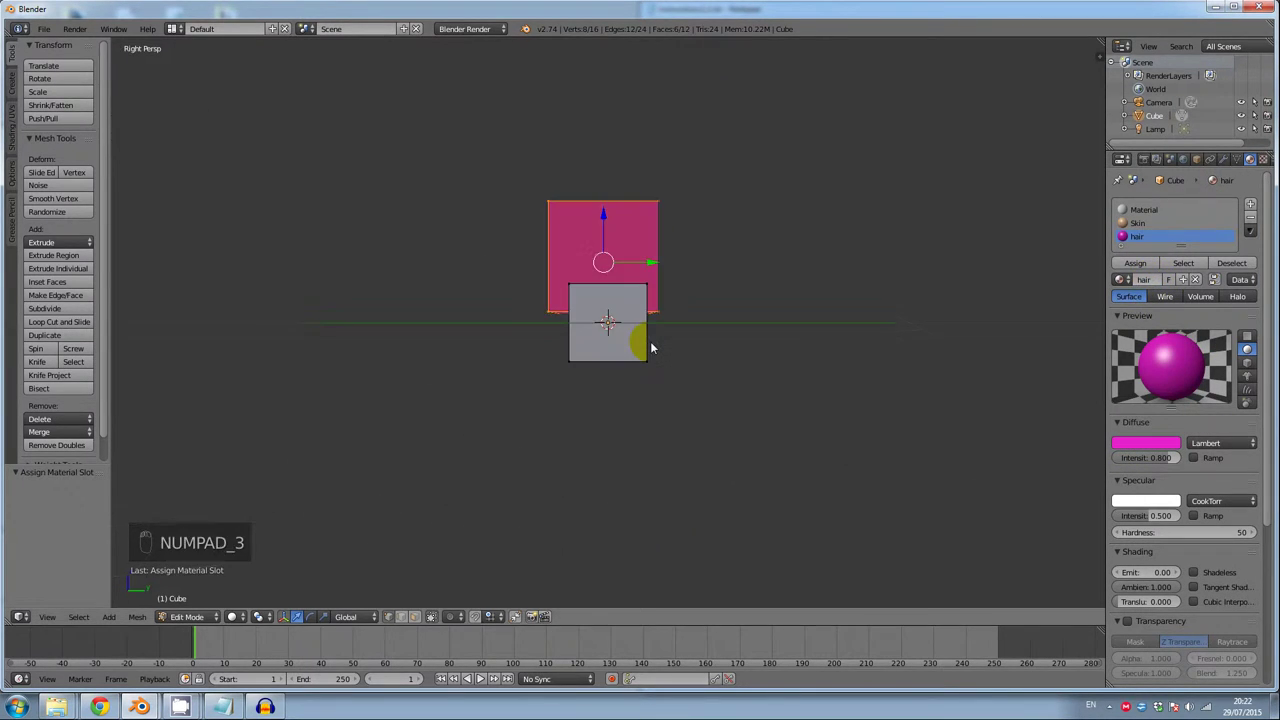
# Select the head's face region and give it the Skin material, viewed side-on
pyautogui.press('g')
pyautogui.moveTo(630, 422); pyautogui.dragTo(706, 388)
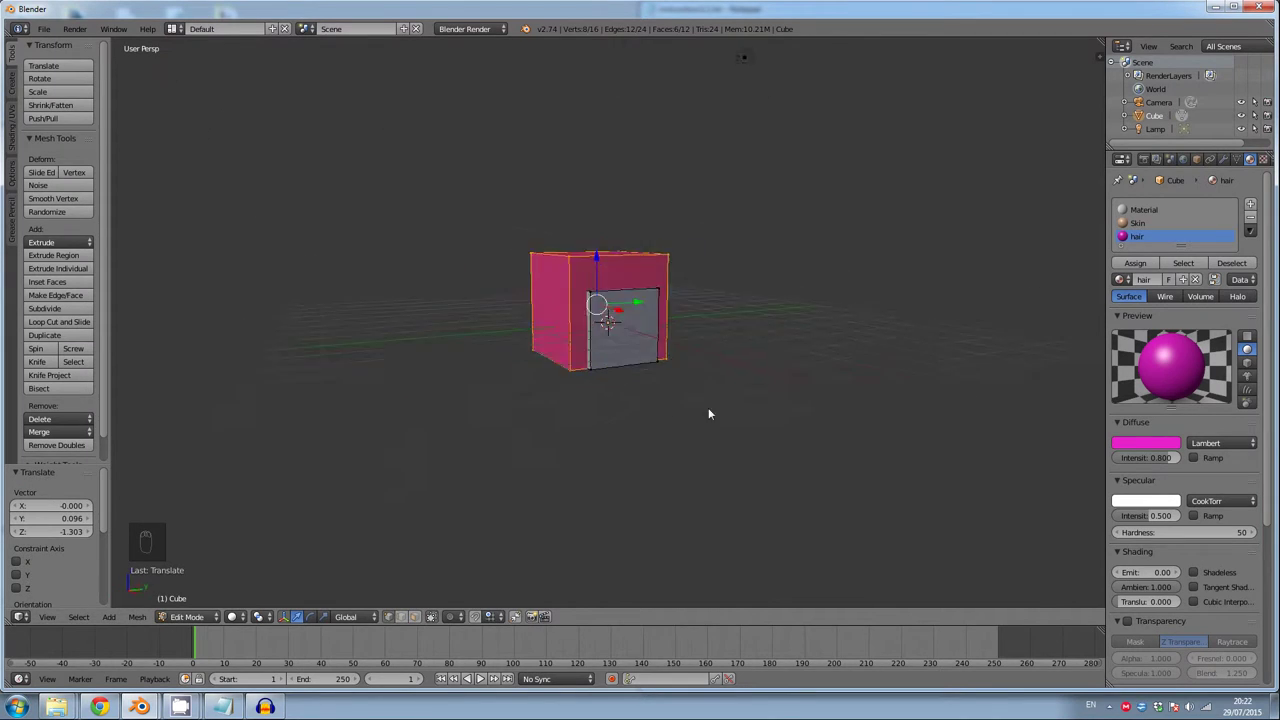
pyautogui.press('s')
pyautogui.press('g')
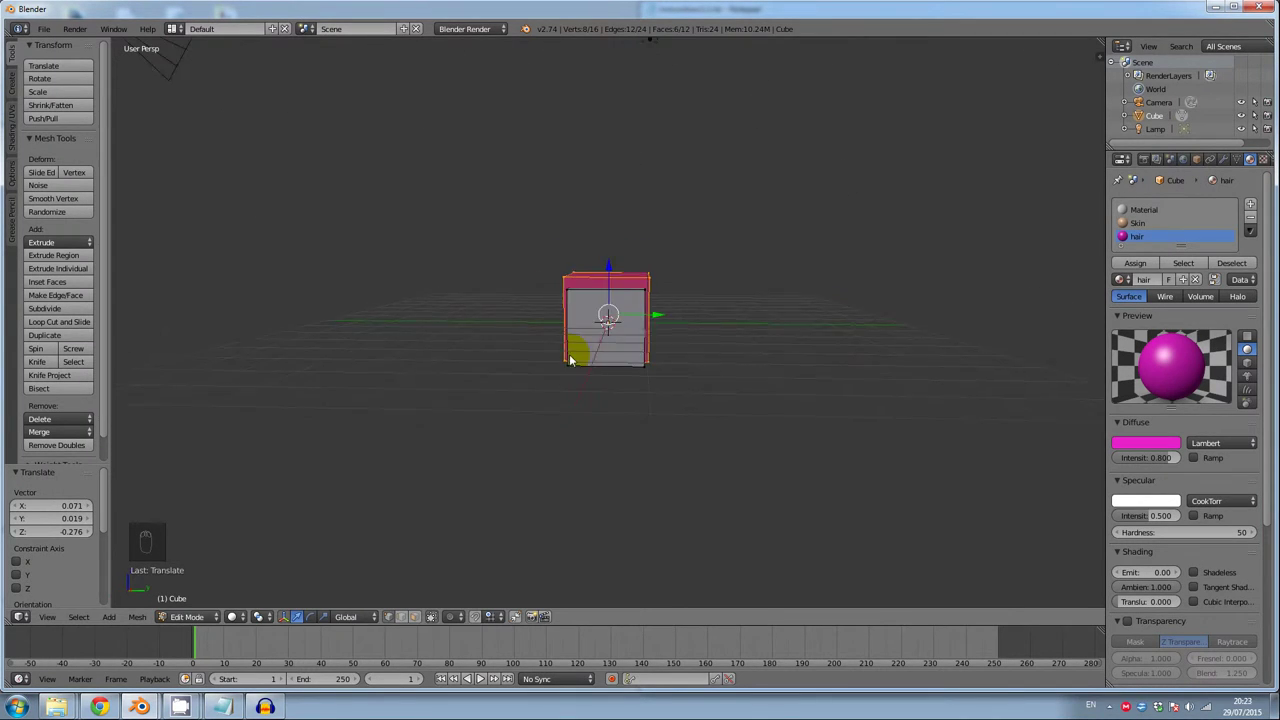
pyautogui.press('a')
pyautogui.press('ctrl+l')
pyautogui.press('a')
pyautogui.press('KP_3')
pyautogui.press('ctrl+l')
# Extrude and scale a grey body column down beneath the head
pyautogui.press('g')
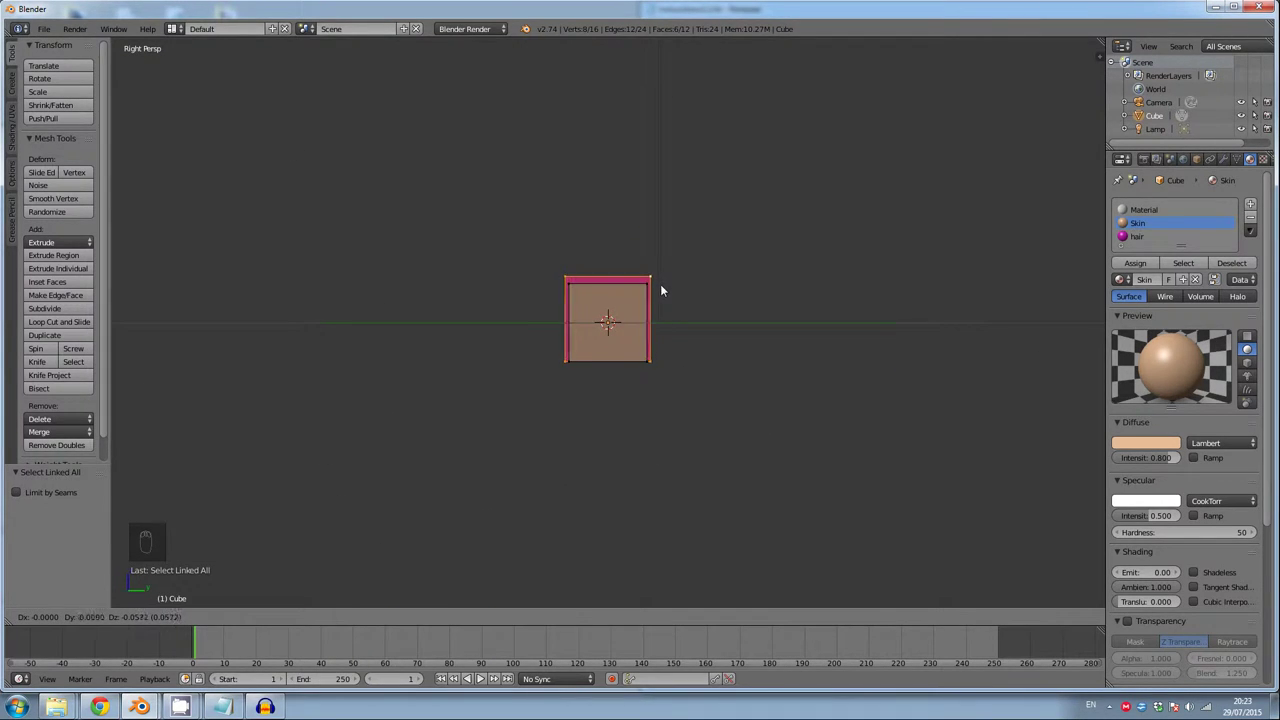
pyautogui.press('g')
pyautogui.moveTo(610, 361); pyautogui.dragTo(640, 362)
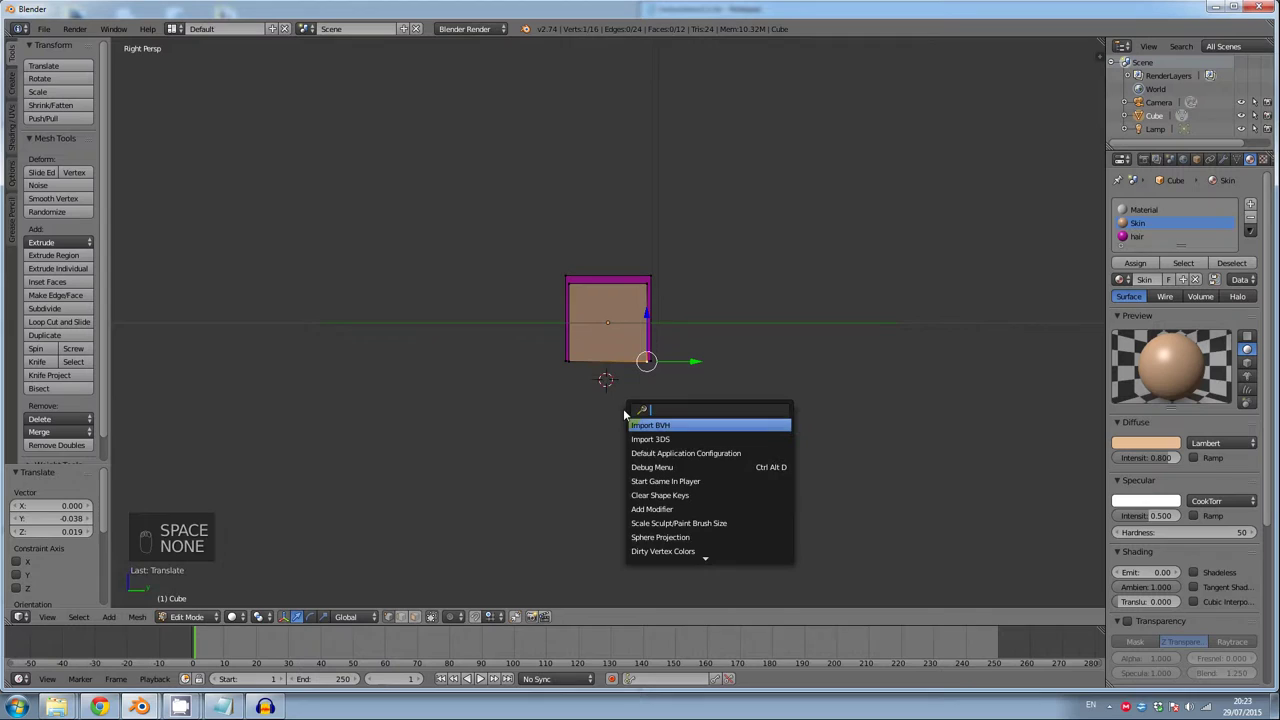
pyautogui.press('s')
pyautogui.press('s')
pyautogui.press('g')
pyautogui.press('s')
pyautogui.press('g')
# Shape a wider hip block at the bottom of the body column
pyautogui.moveTo(1251, 208); pyautogui.dragTo(650, 438)
pyautogui.press('a')
pyautogui.click(540, 600)
pyautogui.press('s')
pyautogui.press('s')
pyautogui.press('s')
pyautogui.press('g')
pyautogui.press('s')
pyautogui.press('g')
pyautogui.press('s')
pyautogui.press('g')
# Duplicate a flat slab as a base under the hips and add a grey 'clothes' material
pyautogui.press('KP_5')
pyautogui.press('shift+d')
pyautogui.moveTo(623, 560); pyautogui.dragTo(586, 584)
pyautogui.press('s')
pyautogui.press('g')
pyautogui.press('KP_1')
pyautogui.press('KP_3')
pyautogui.press('g')
pyautogui.click(622, 68)
pyautogui.moveTo(599, 532); pyautogui.dragTo(113, 622)
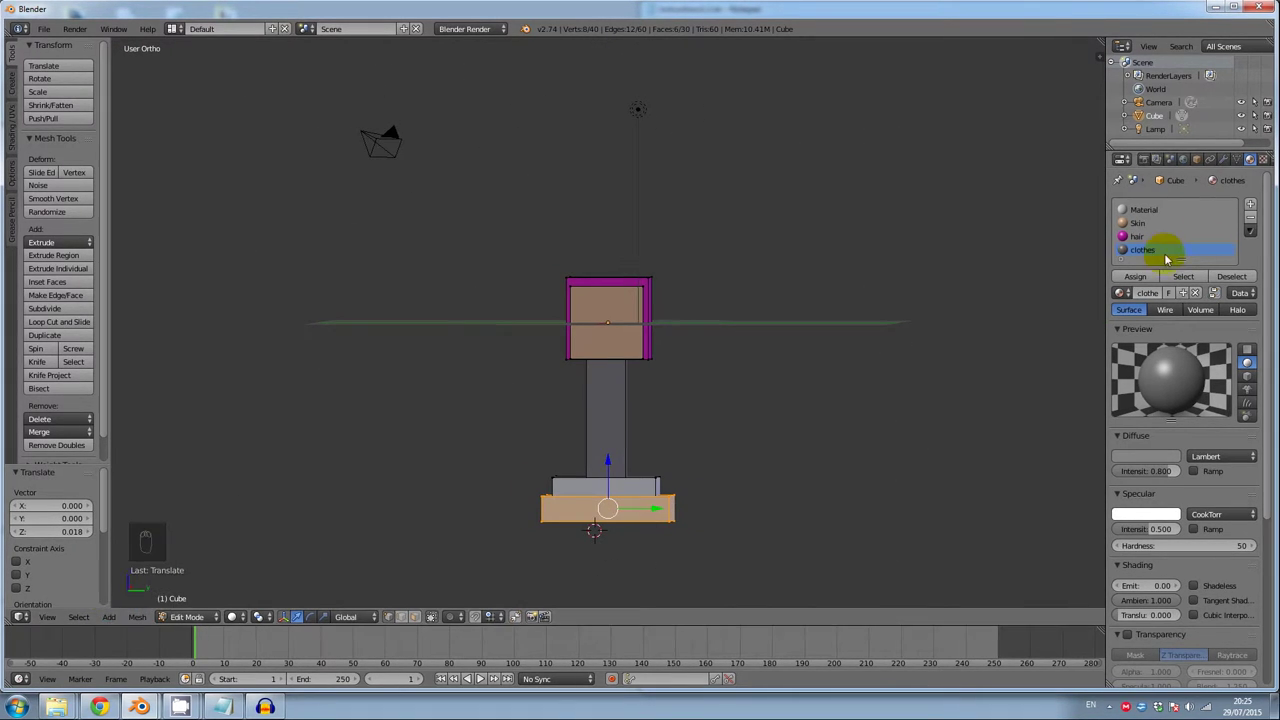
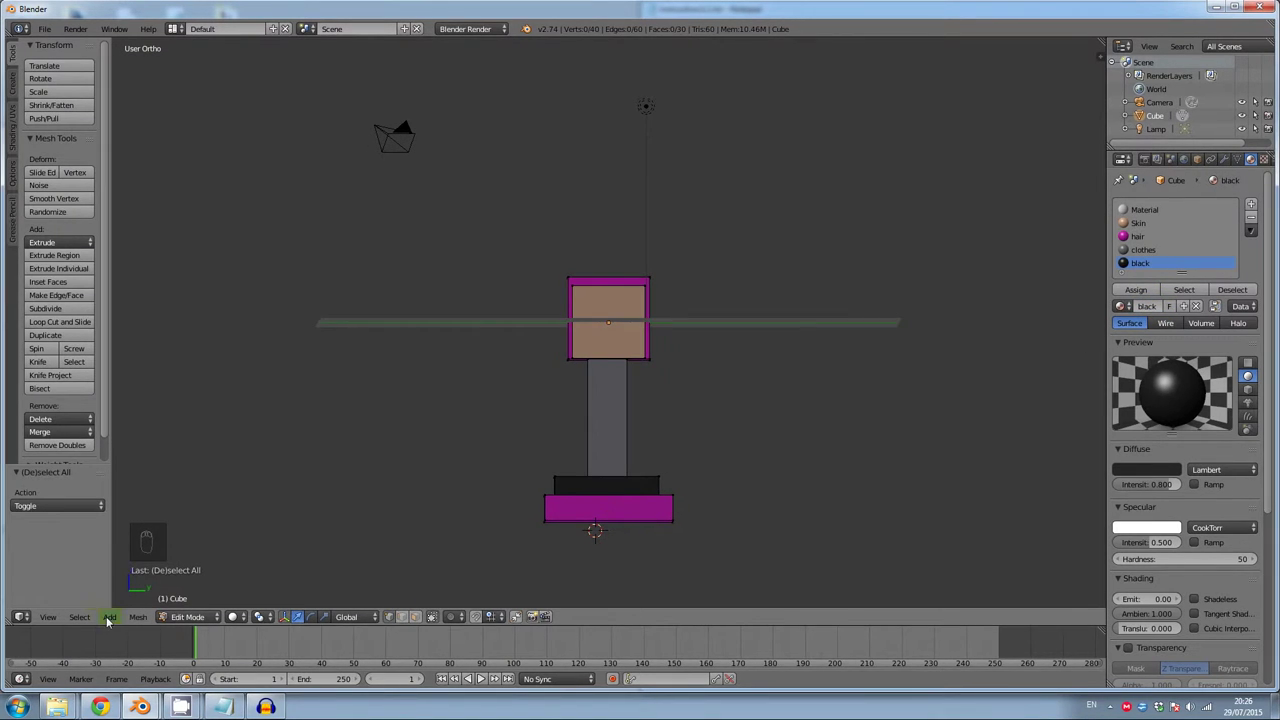
# Make the waistband black and skirt pink, then duplicate leg boxes beneath the hips
pyautogui.moveTo(622, 427); pyautogui.dragTo(128, 655)
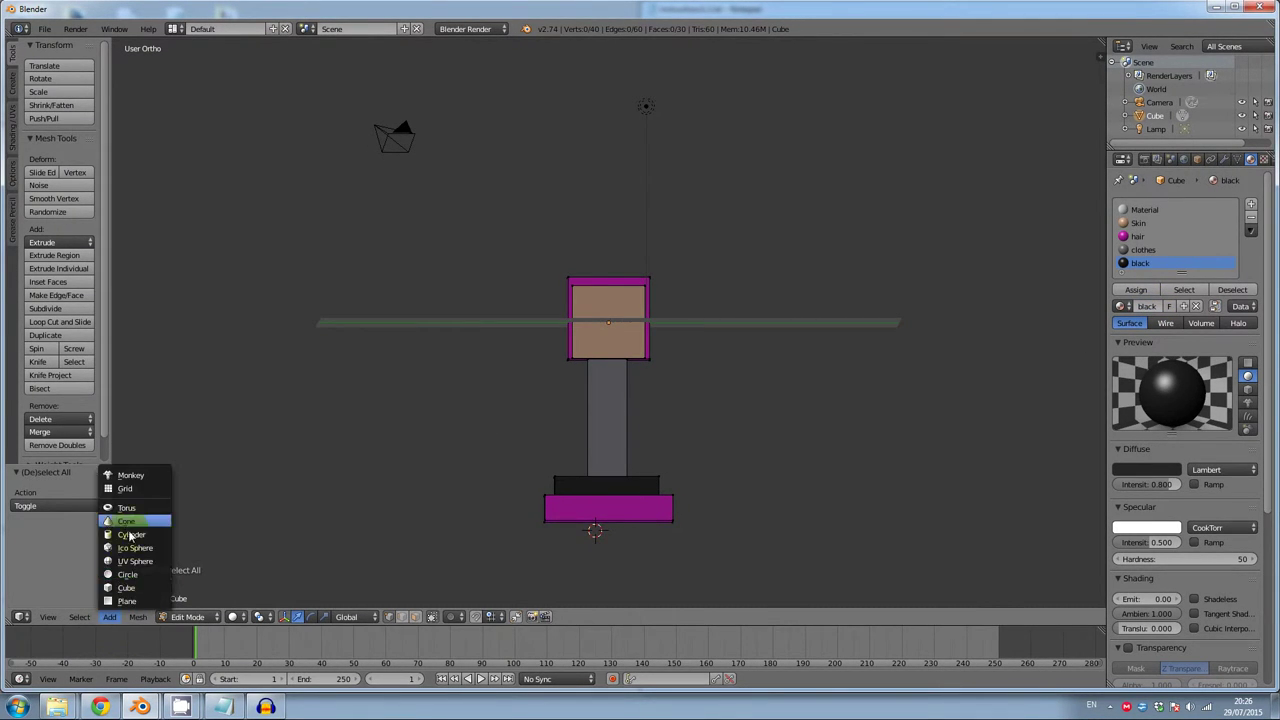
pyautogui.press('s')
pyautogui.press('g')
pyautogui.press('s')
pyautogui.press('g')
pyautogui.press('shift+d')
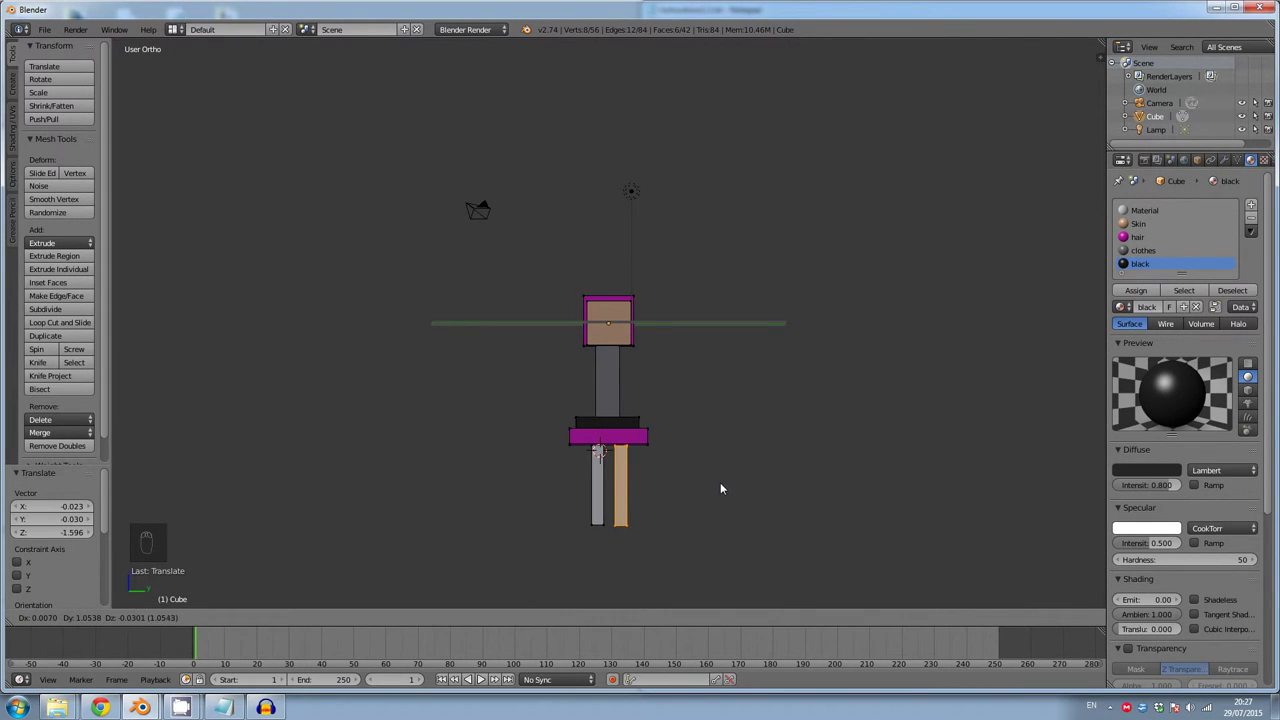
# Duplicate a leg and rotate it into two outstretched arms, selecting both
pyautogui.press('shift+d')
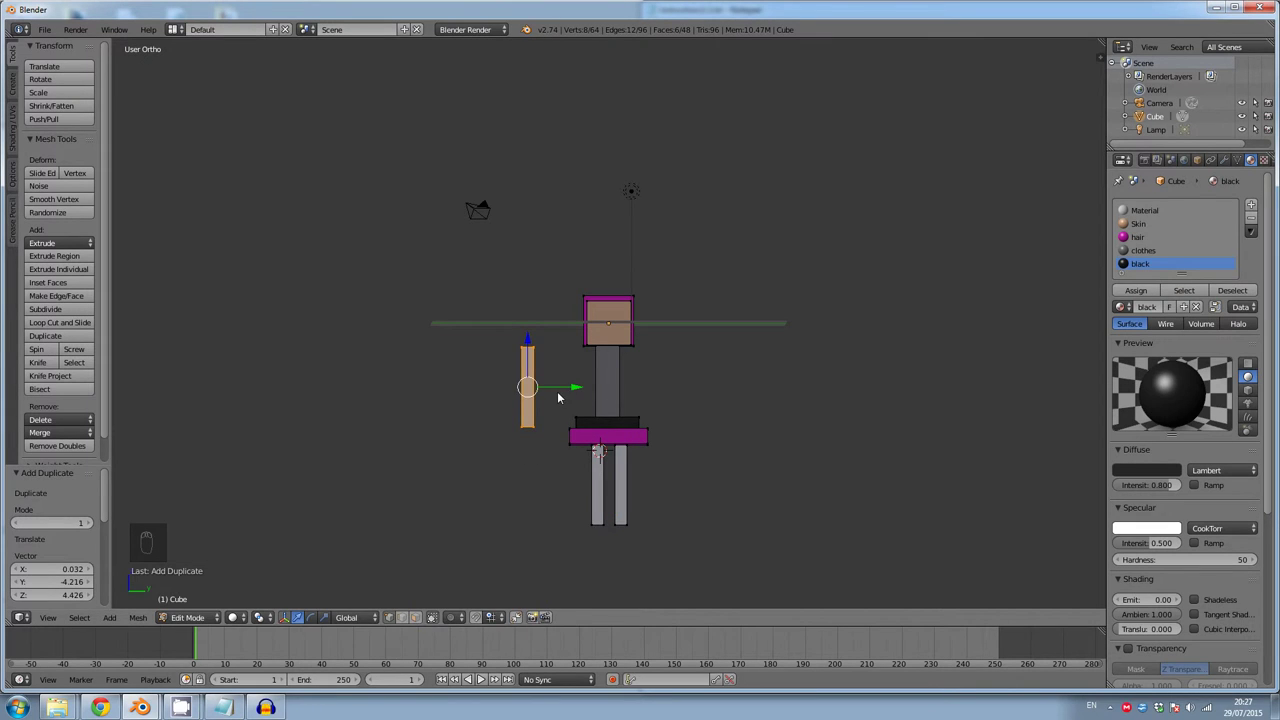
pyautogui.press('r')
pyautogui.press('g')
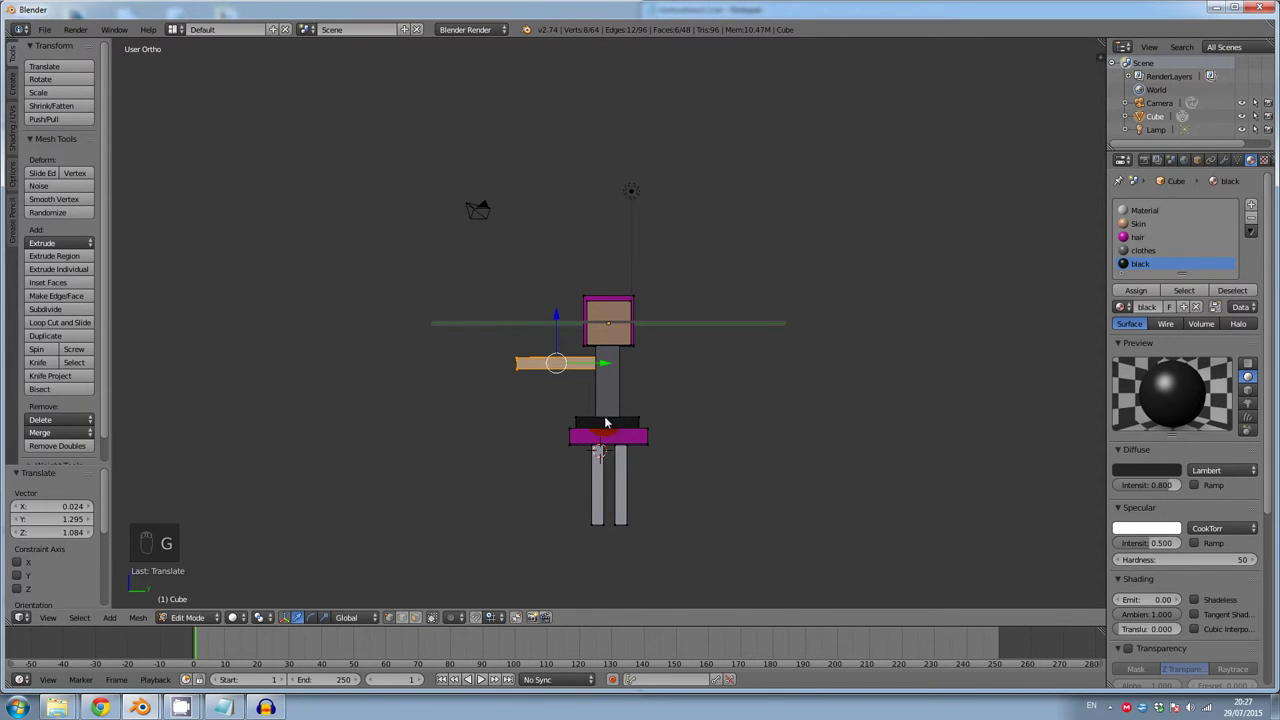
pyautogui.press('shift+s')
pyautogui.press('shift+d')
pyautogui.press('ctrl+l')
pyautogui.press('ctrl+l')
pyautogui.press('ctrl+l')
# Colour the legs and arms with Skin and adjust the arms' size and position
pyautogui.moveTo(692, 471); pyautogui.dragTo(705, 362)
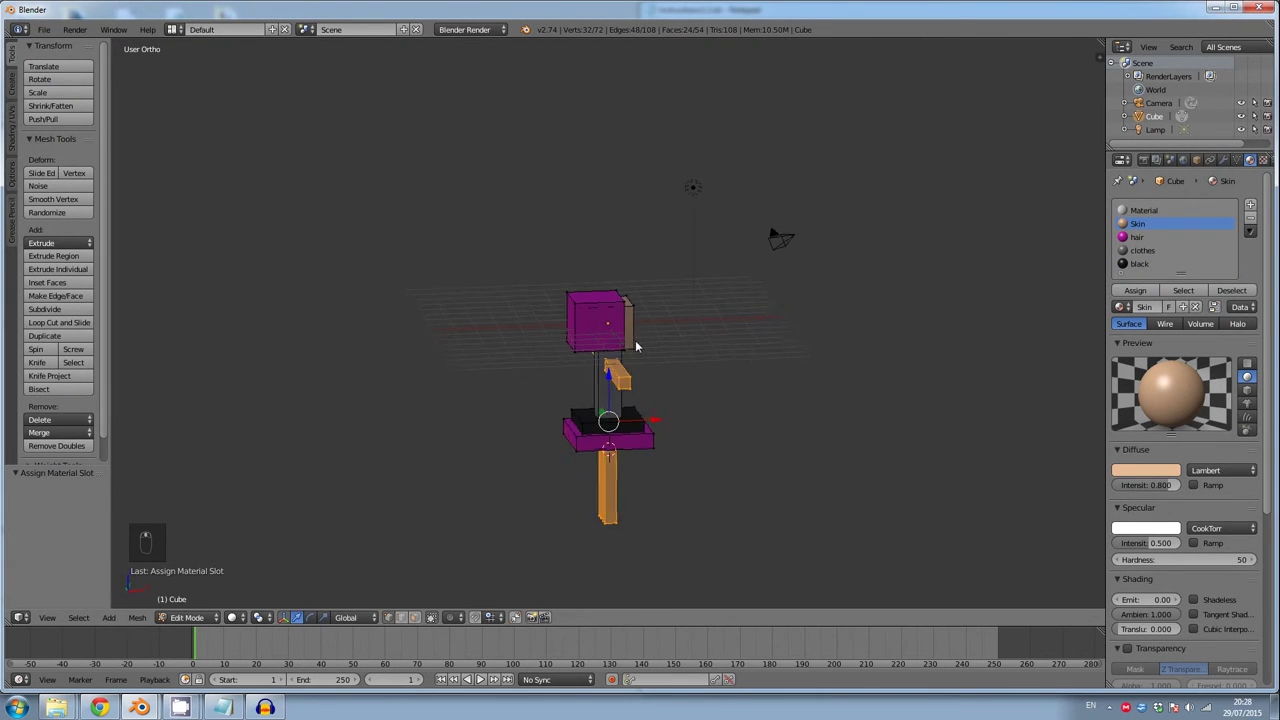
pyautogui.moveTo(580, 330); pyautogui.dragTo(638, 459)
pyautogui.middleClick(617, 379)
pyautogui.click(83, 634)
pyautogui.press('g')
pyautogui.press('s')
pyautogui.press('s')
pyautogui.press('g')
pyautogui.moveTo(788, 491); pyautogui.dragTo(743, 488)
pyautogui.press('g')
pyautogui.press('g')
pyautogui.moveTo(884, 523); pyautogui.dragTo(896, 445)
pyautogui.press('g')
# Duplicate and scale a block behind the head into long pink hair
pyautogui.moveTo(896, 465); pyautogui.dragTo(1156, 299)
pyautogui.moveTo(1148, 248); pyautogui.dragTo(1105, 455)
pyautogui.middleClick(1105, 455)
pyautogui.moveTo(605, 329); pyautogui.dragTo(605, 326)
pyautogui.press('s')
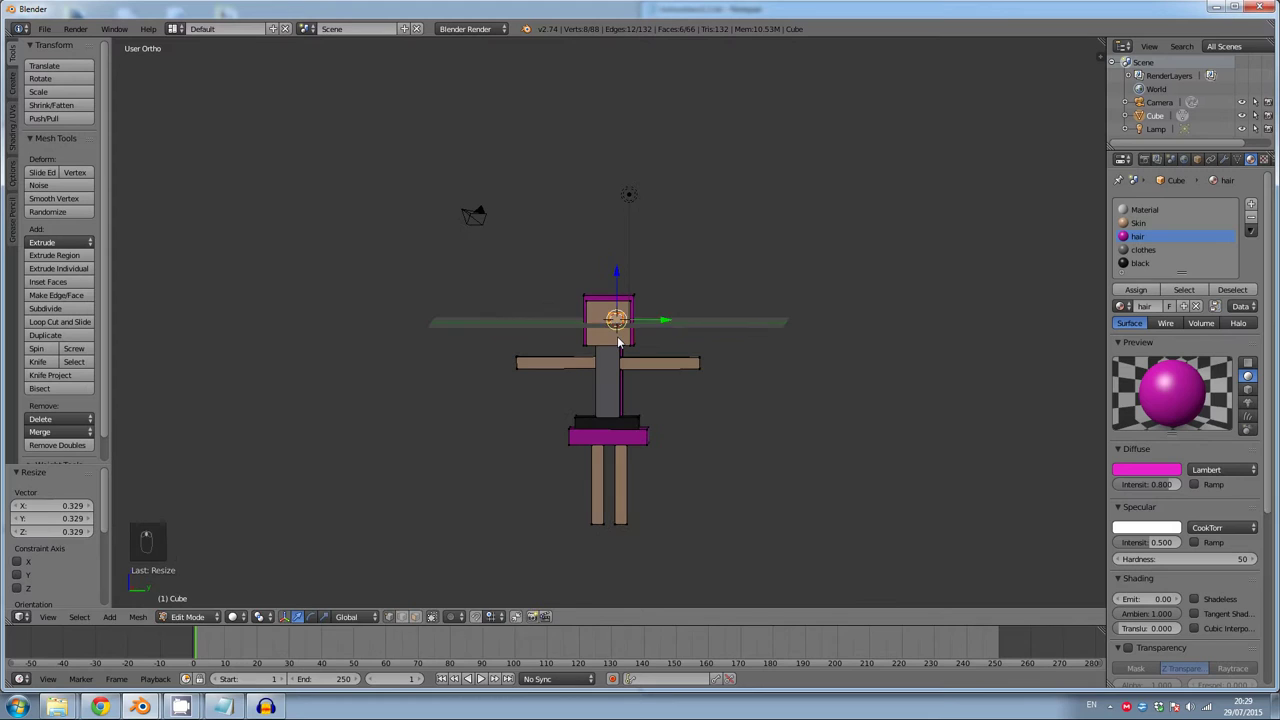
pyautogui.press('s')
pyautogui.press('s')
pyautogui.press('g')
pyautogui.moveTo(1150, 295); pyautogui.dragTo(661, 379)
pyautogui.press('shift+d')
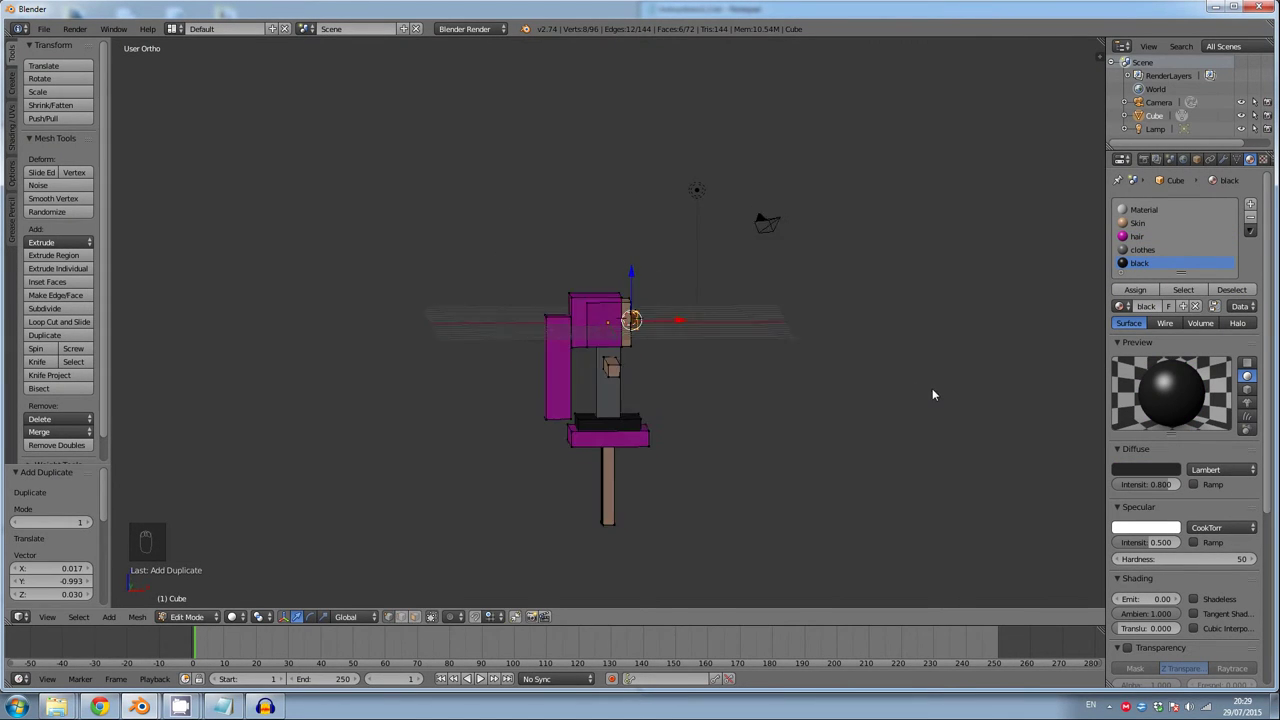
# Duplicate small black boxes as eyes on the face and shoes under the legs
pyautogui.press('shift+d')
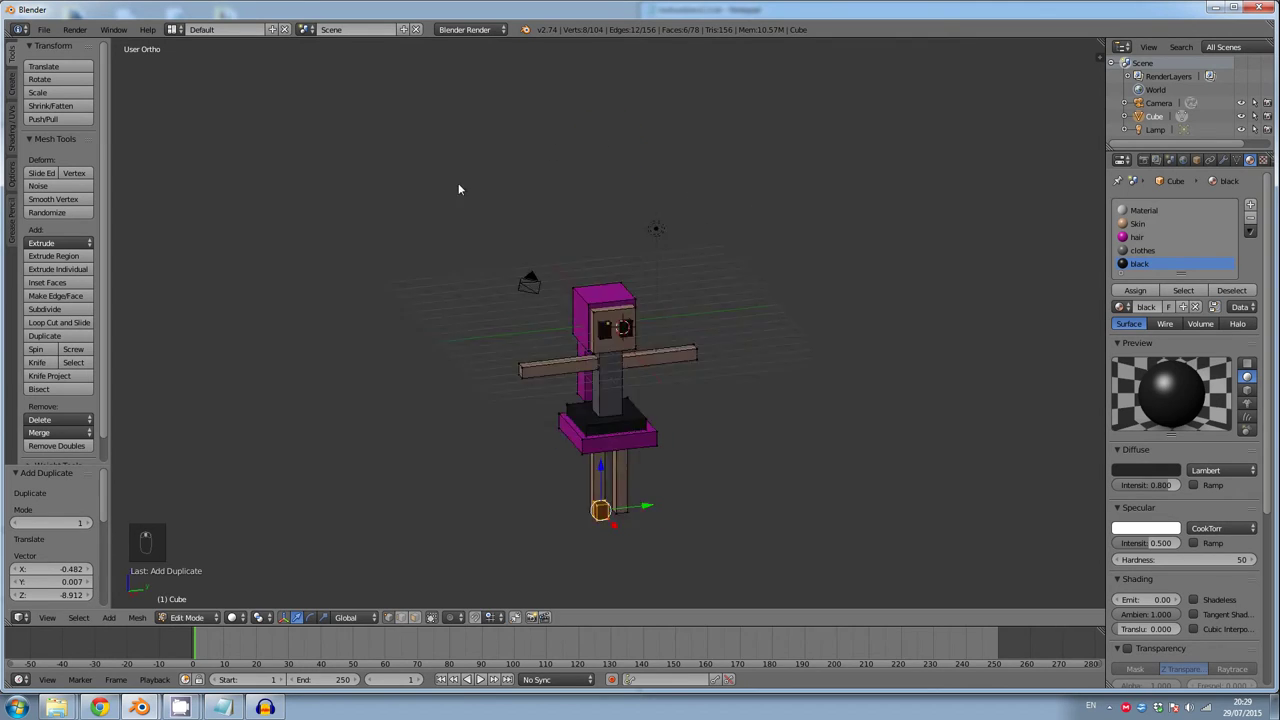
pyautogui.moveTo(616, 583); pyautogui.dragTo(723, 560)
pyautogui.press('g')
pyautogui.press('shift+d')
pyautogui.moveTo(734, 514); pyautogui.dragTo(741, 527)
pyautogui.moveTo(656, 471); pyautogui.dragTo(737, 471)
pyautogui.press('a')
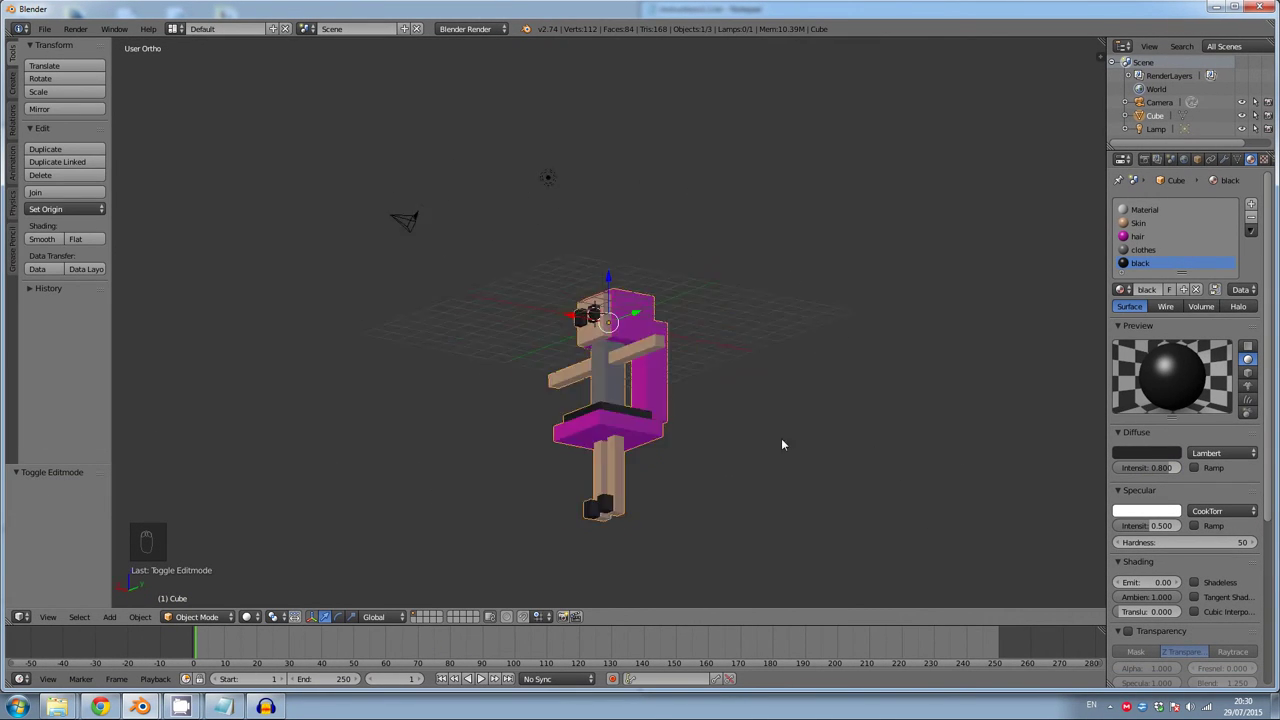
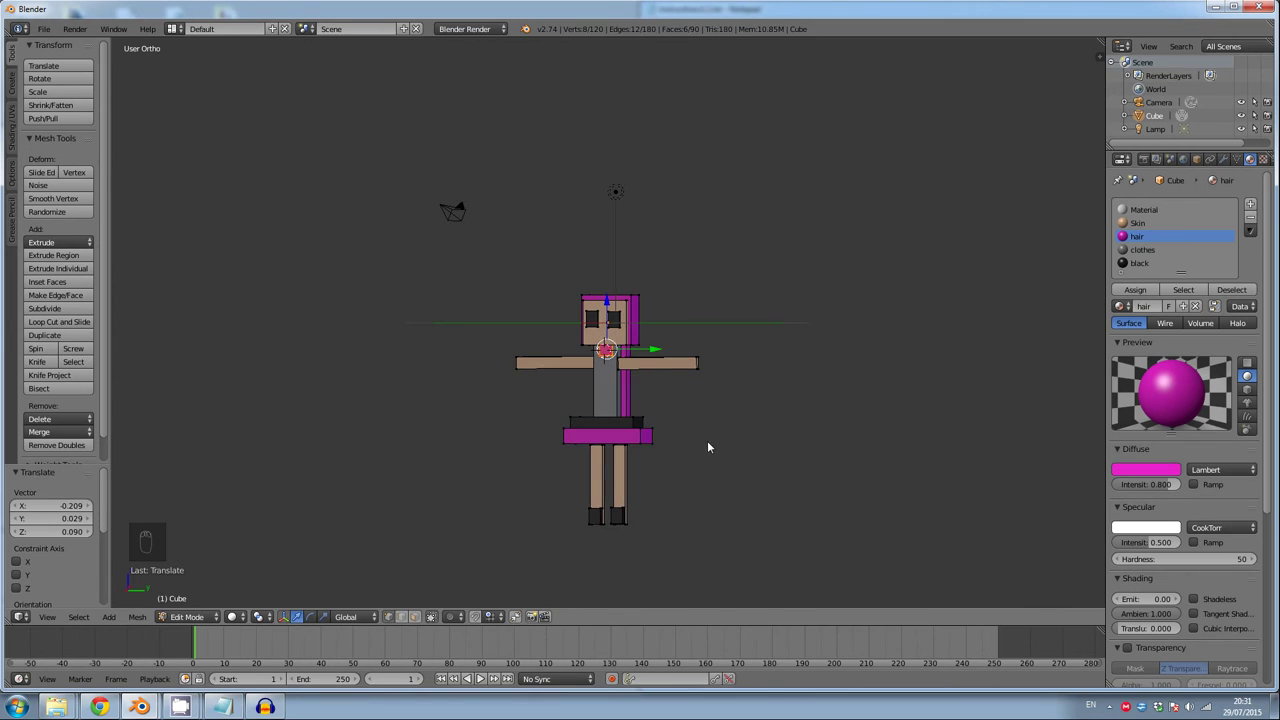
# Duplicate thin pink hair strands beside the face and check them from the side
pyautogui.press('shift+d')
pyautogui.press('s')
pyautogui.press('s')
pyautogui.press('g')
pyautogui.moveTo(623, 206); pyautogui.dragTo(540, 199)
pyautogui.press('KP_1')
pyautogui.press('g')
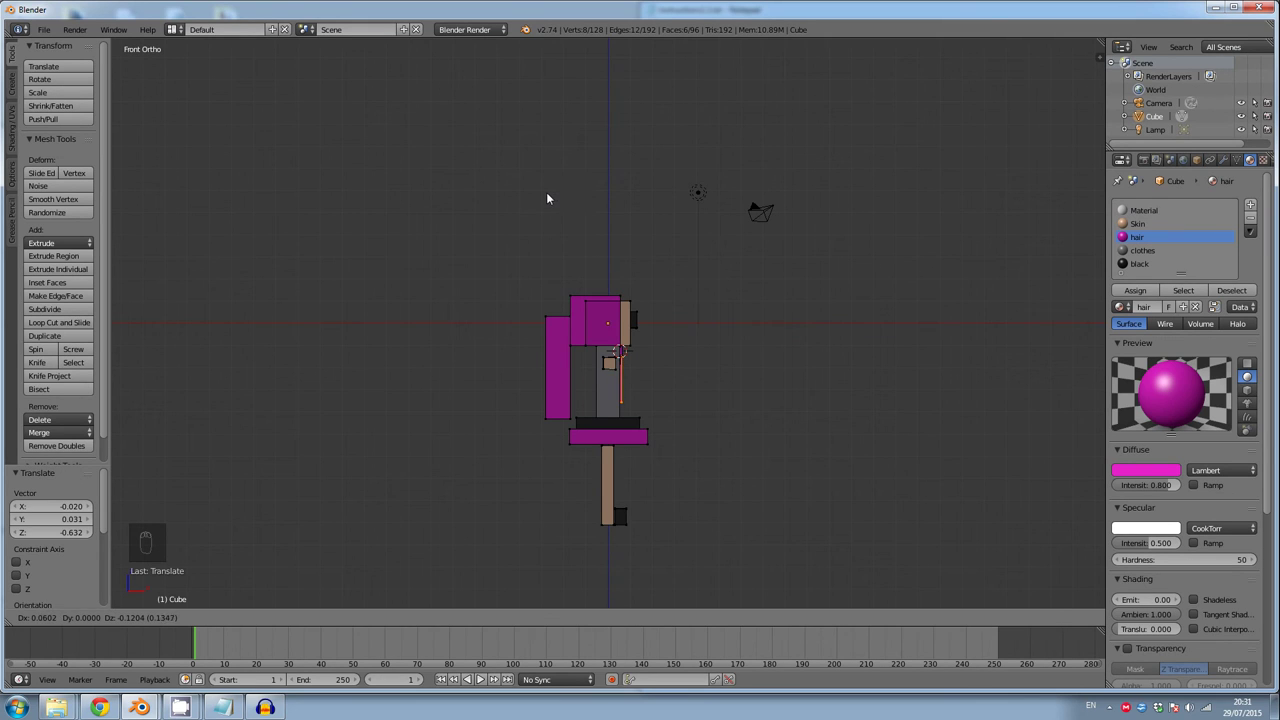
pyautogui.press('g')
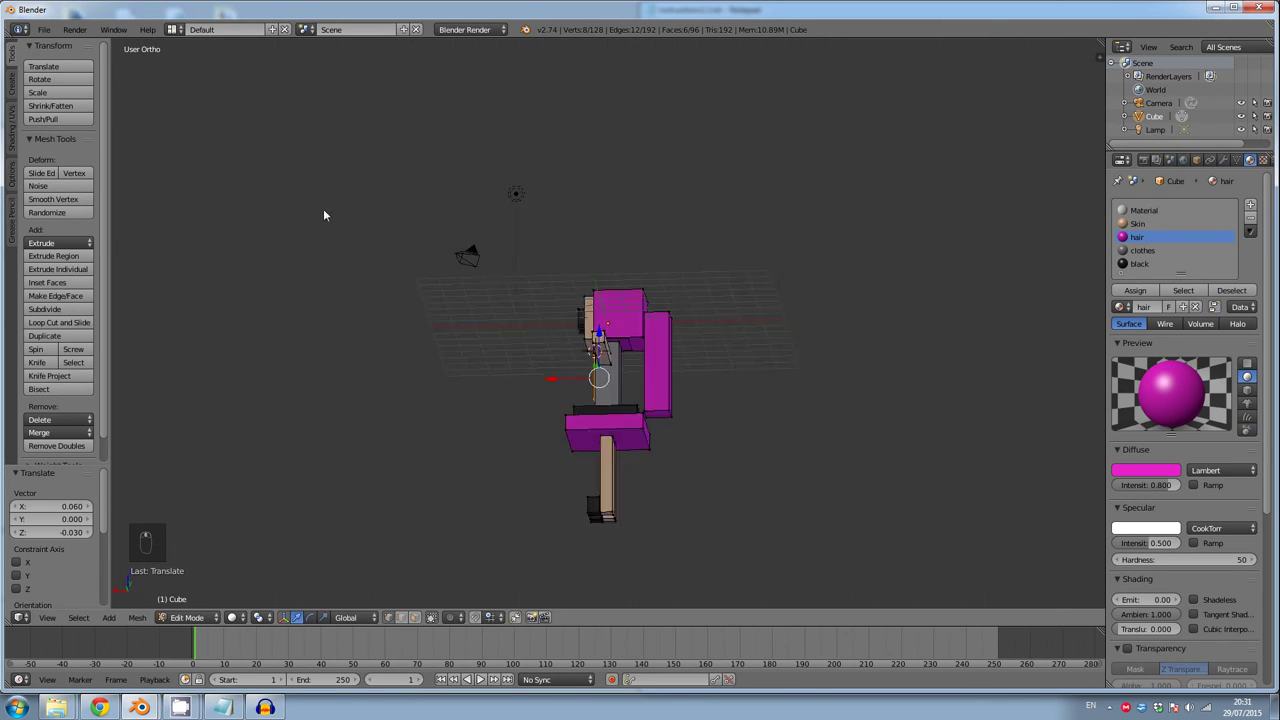